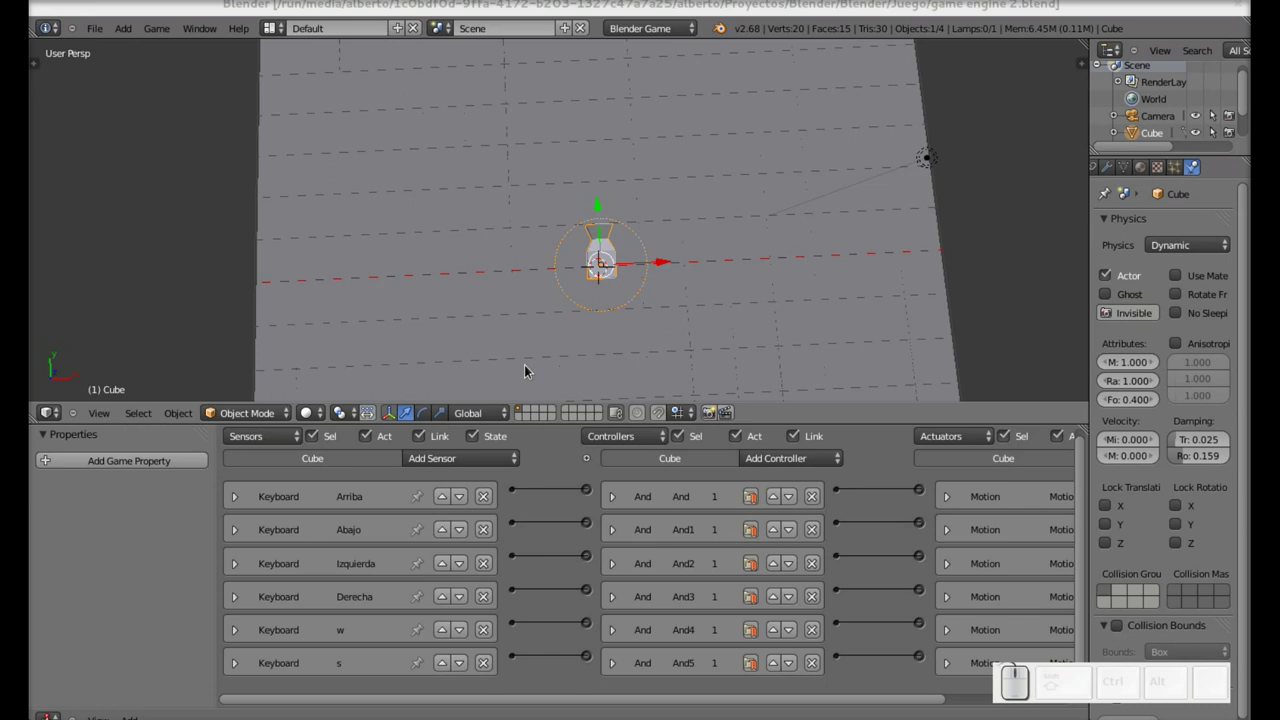
- Start the Game Engine with P and select the cube in the running scene
key("p")
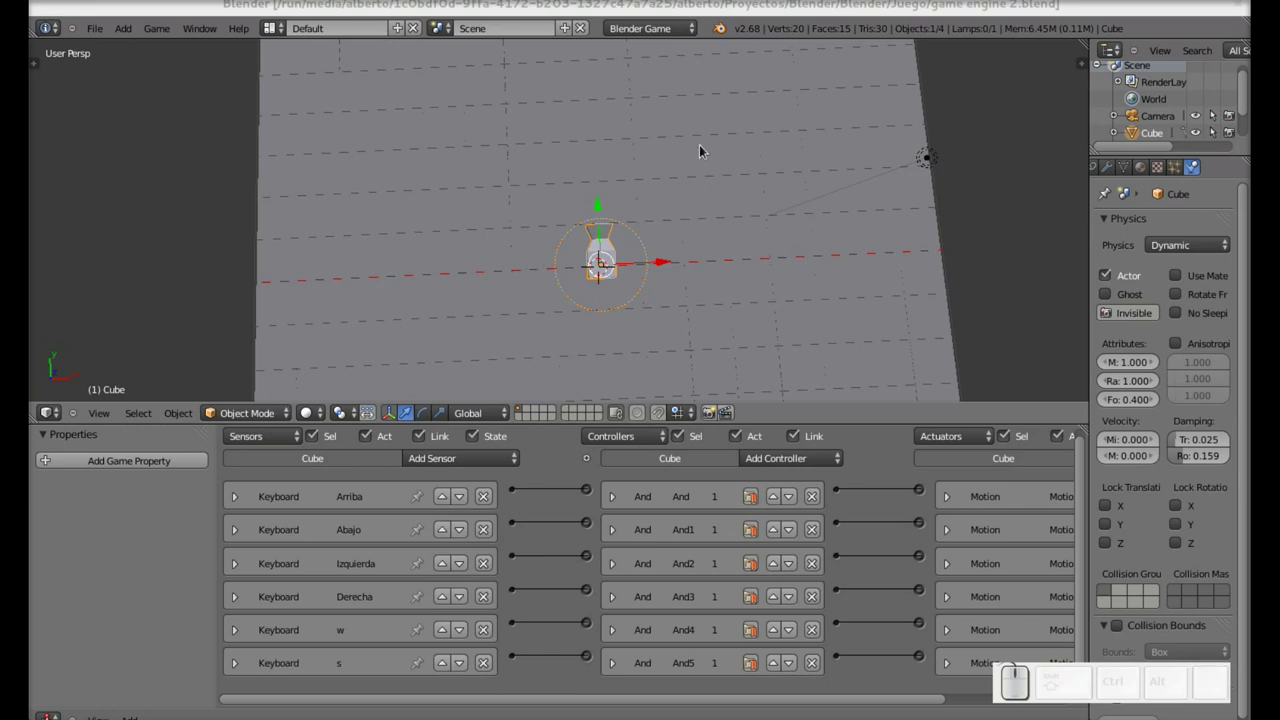
right_click(610, 268)
right_click(619, 267)
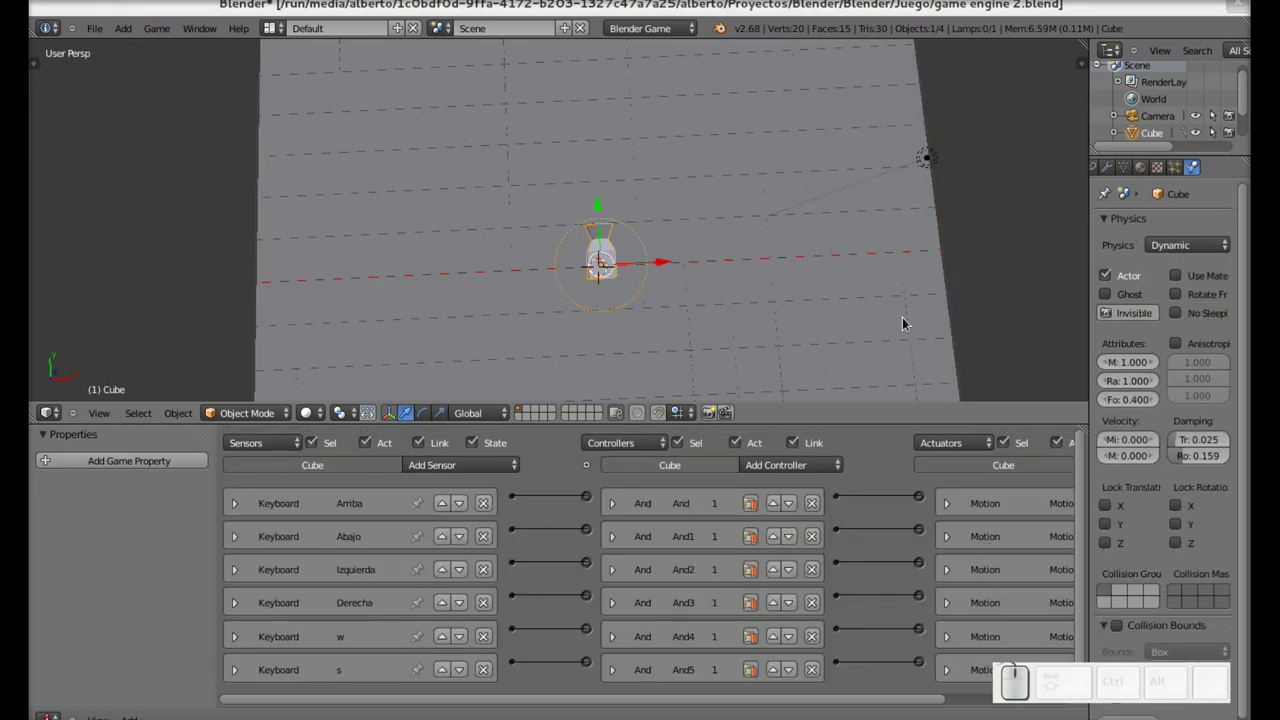
- Drive the cube across the plane, make it jump twice, then exit the game with Esc
key("p")
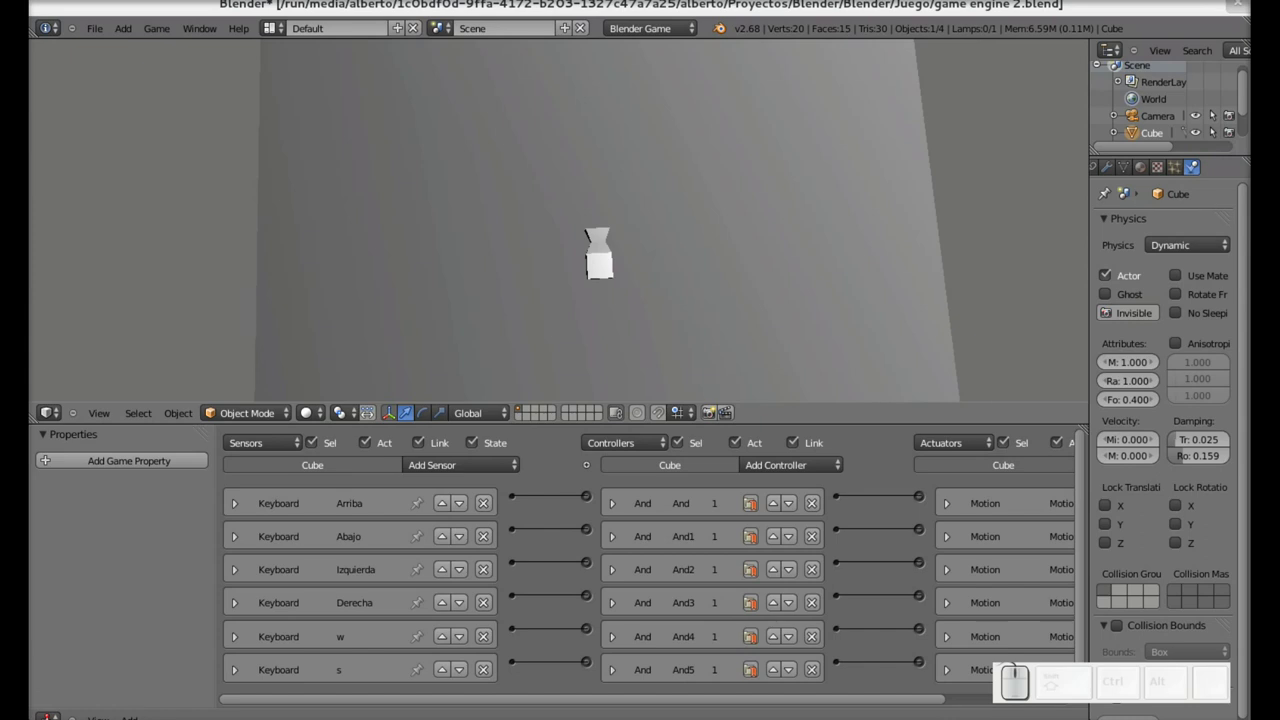
key("Up")
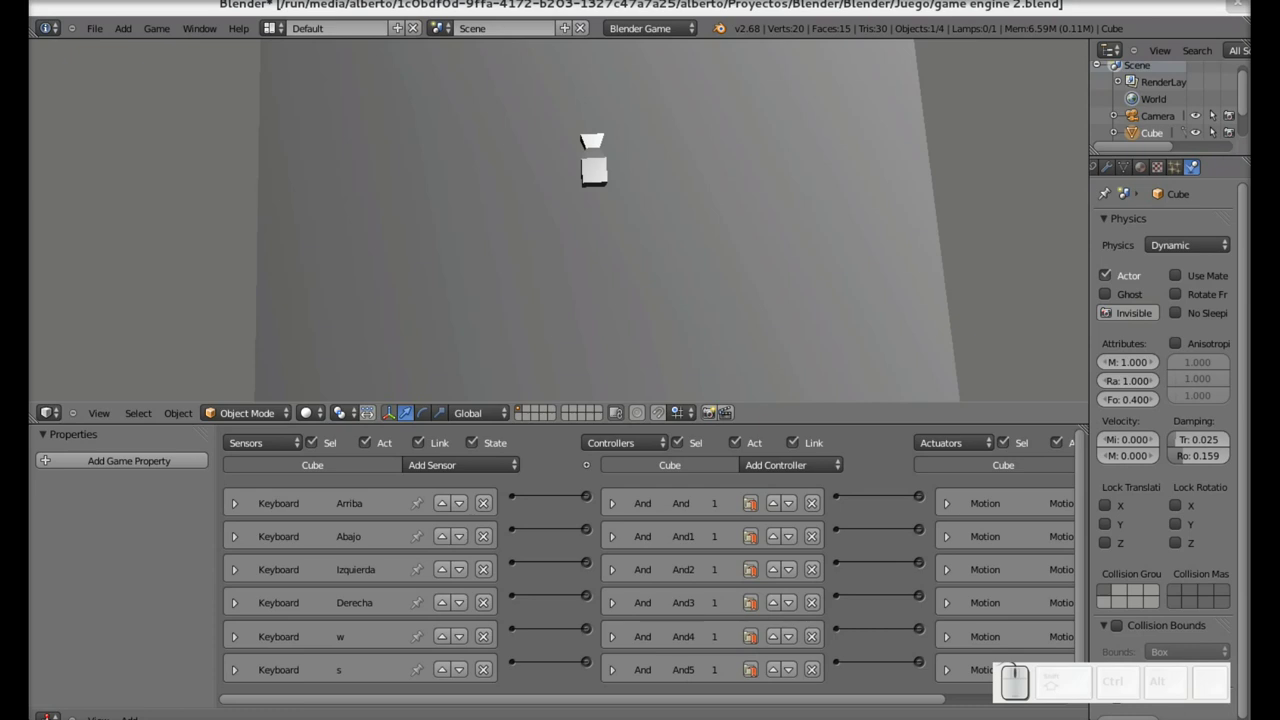
key("Down")
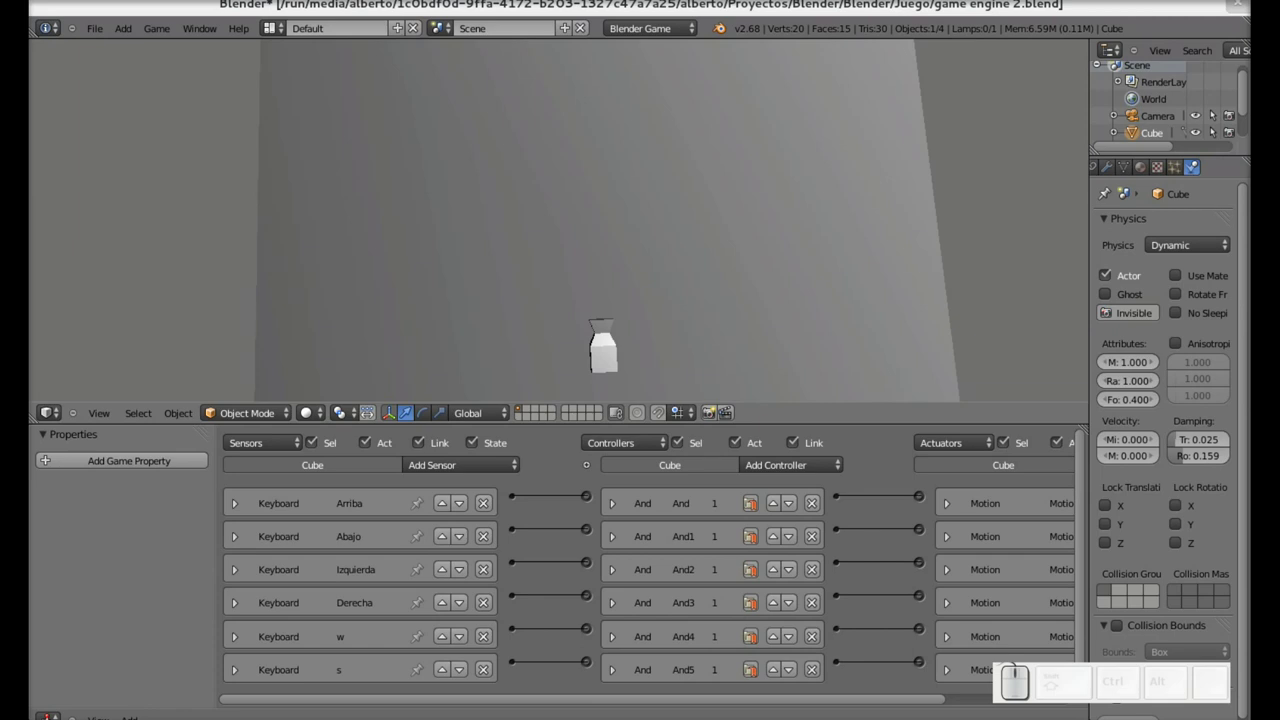
key("Up")
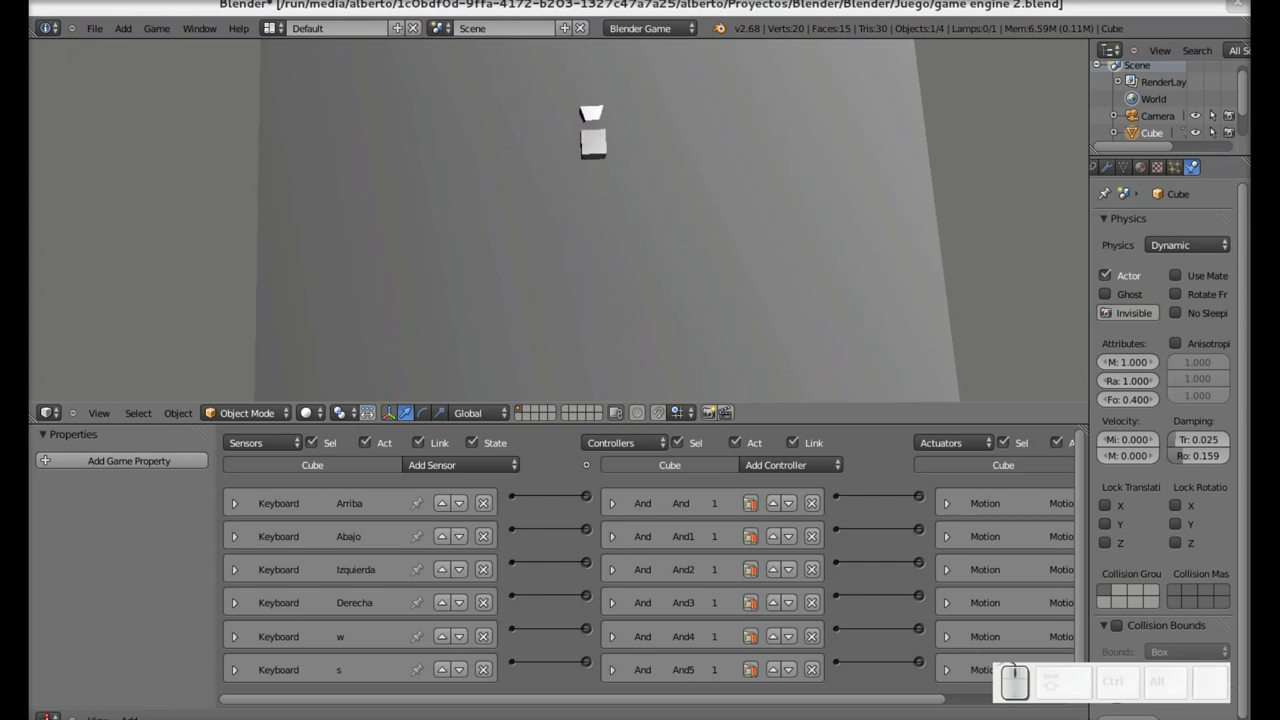
key("Escape")
- Review the first Motion actuator's servo settings with Y velocity 5.0, then collapse it
left_click_drag(1082, 482, 1074, 559)
left_click_drag(1250, 424, 1224, 469)
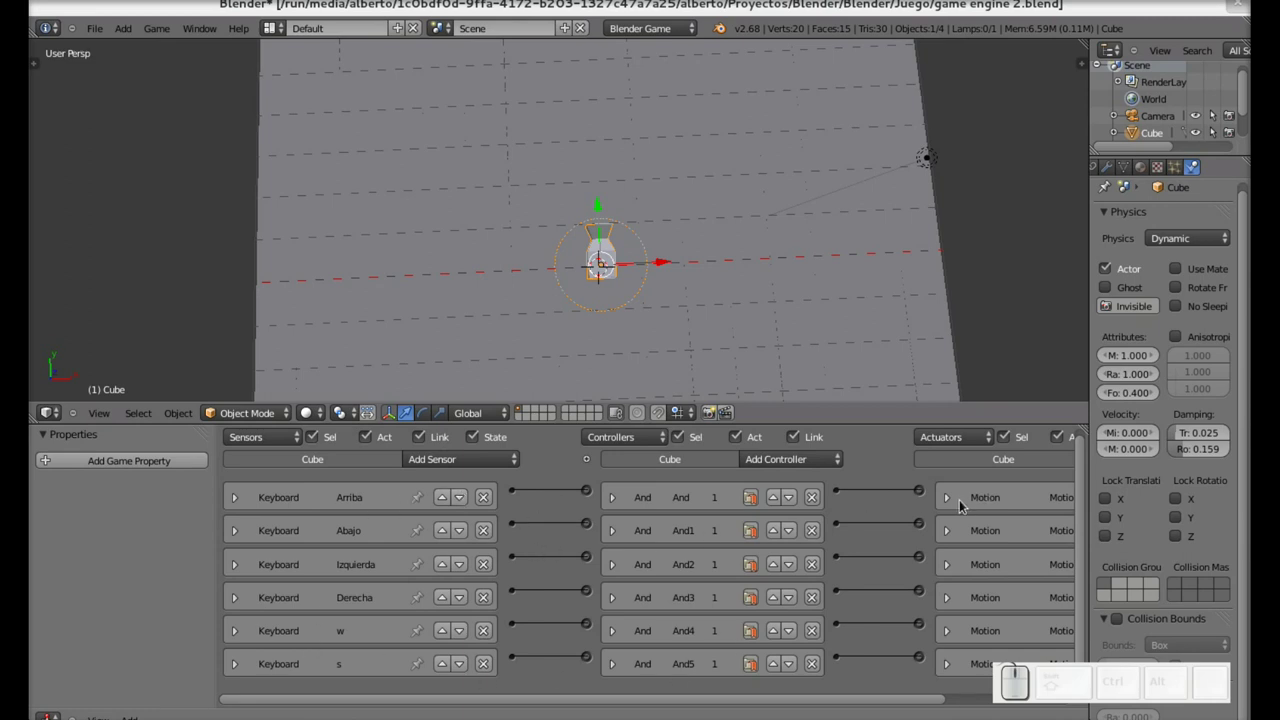
left_click(946, 501)
left_click_drag(855, 698, 1101, 550)
left_click_drag(1083, 517, 1038, 537)
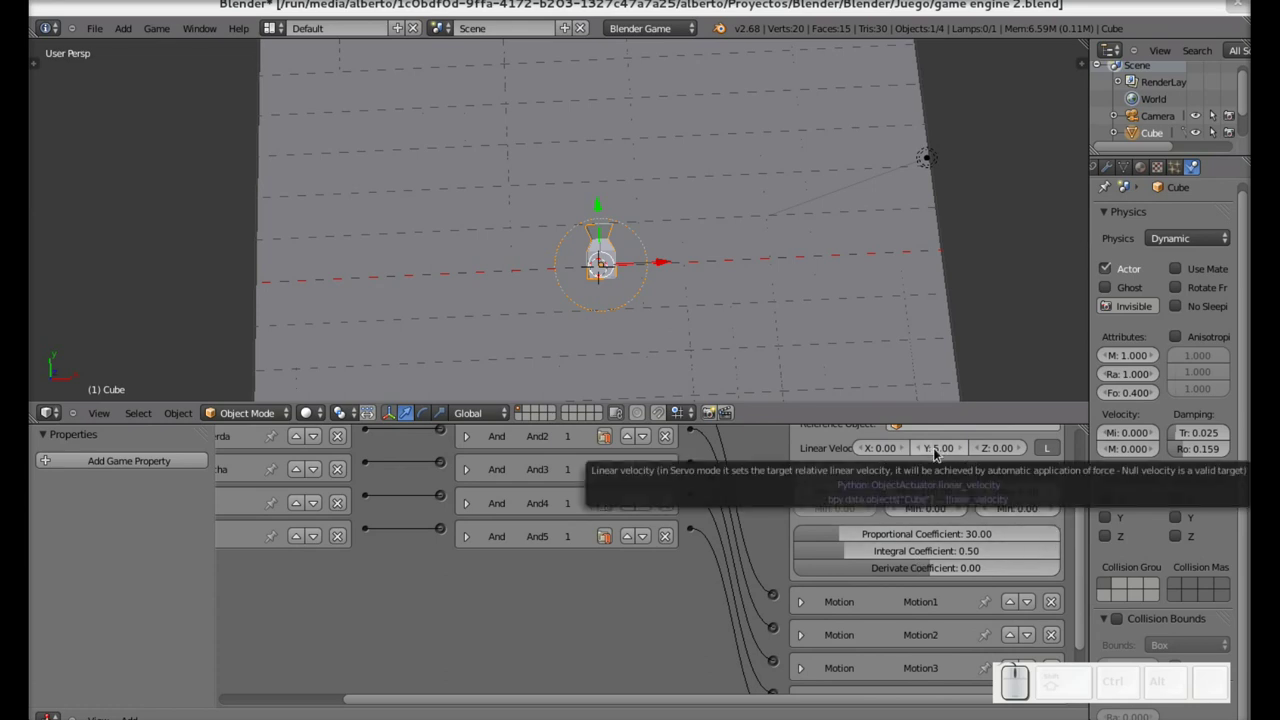
left_click(1084, 474)
left_click(812, 504)
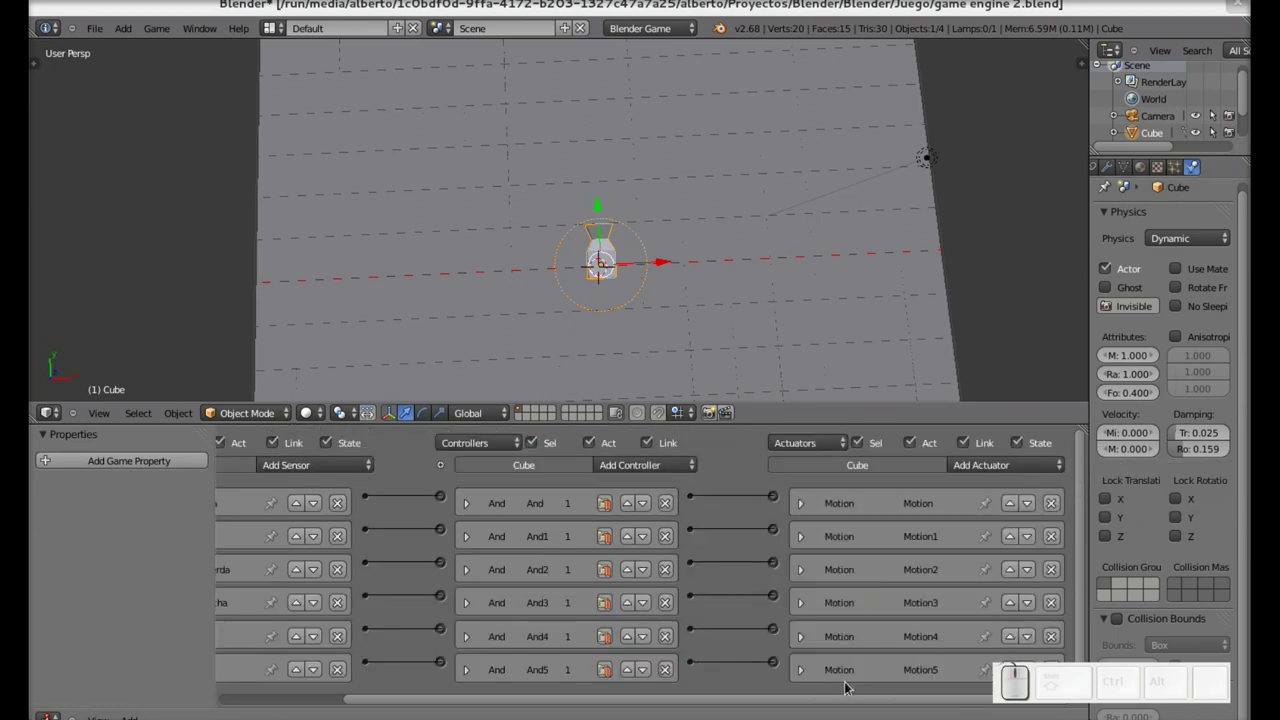
- Add a new Keyboard sensor to the cube's sensor column
left_click_drag(832, 704, 420, 613)
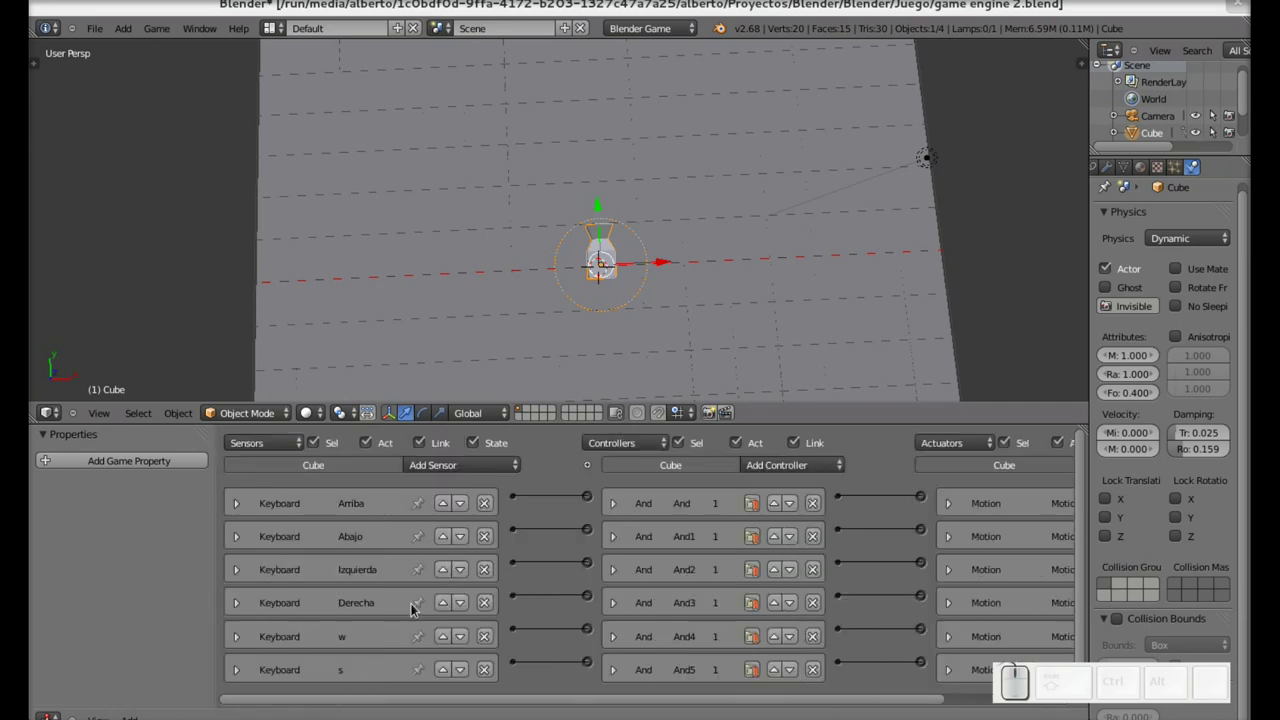
left_click(488, 471)
left_click(463, 357)
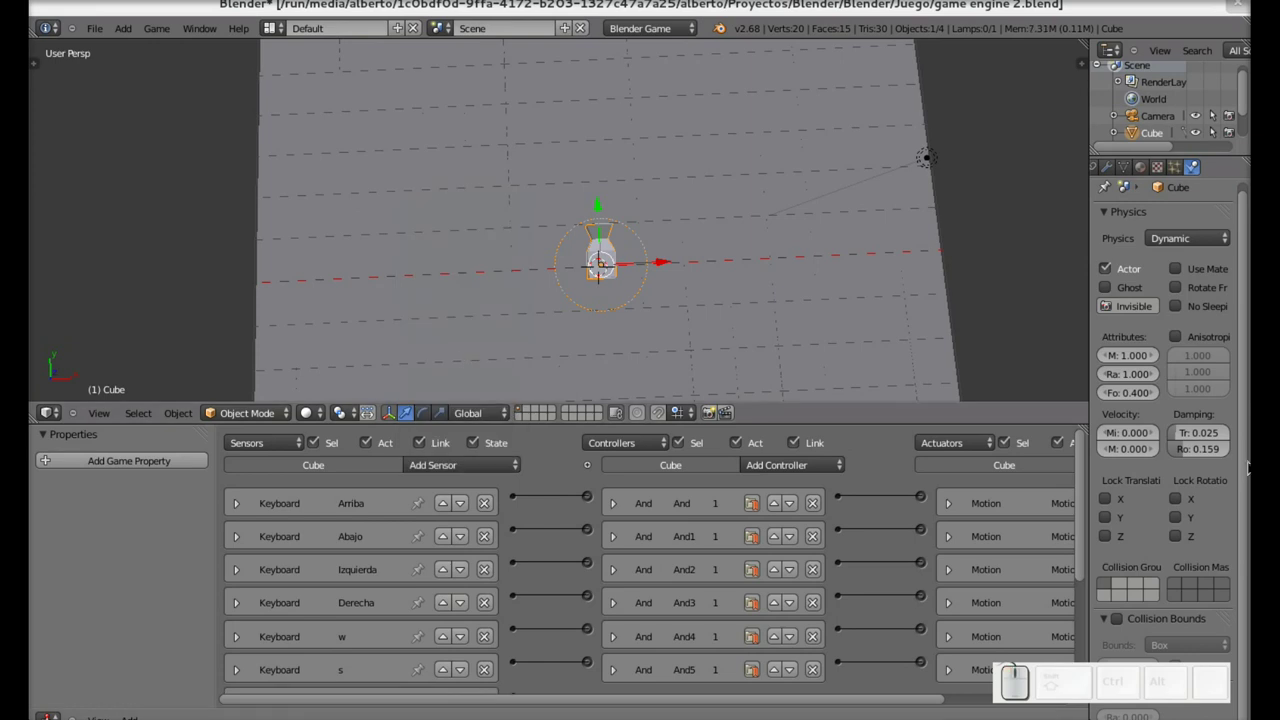
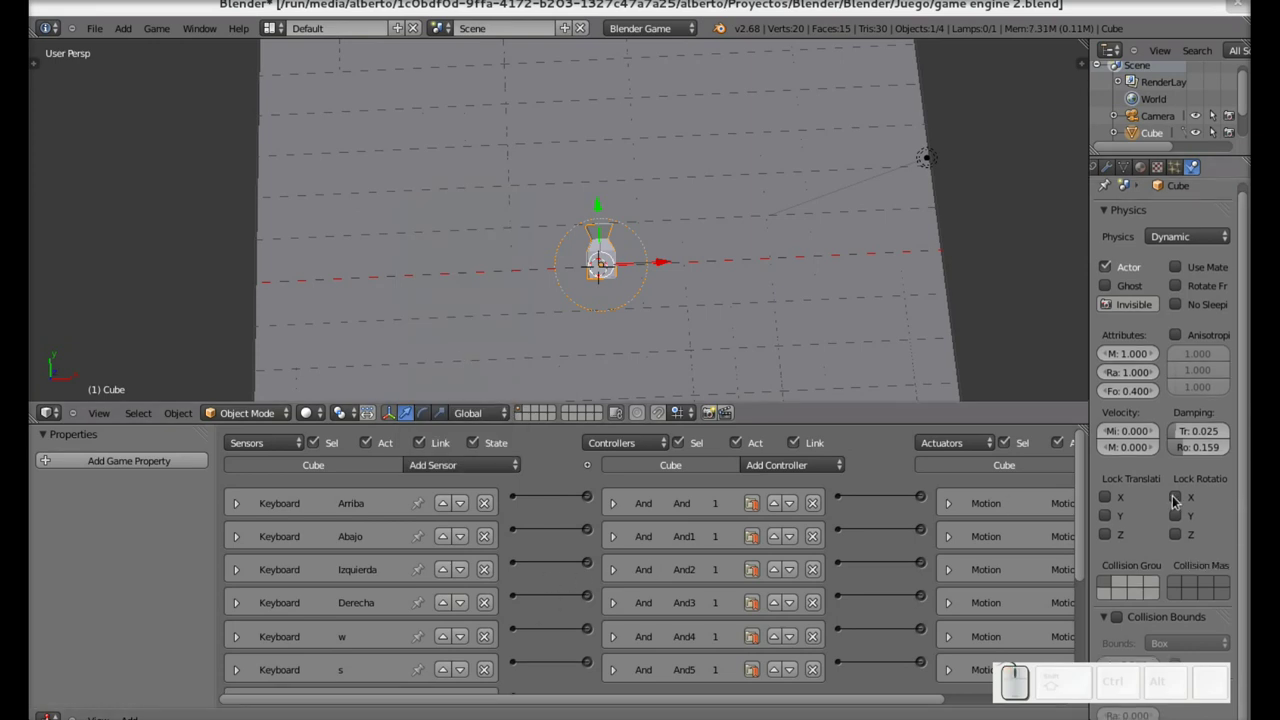
- Enable All Keys on the new keyboard sensor so it reacts to any key
left_click_drag(1083, 536, 638, 626)
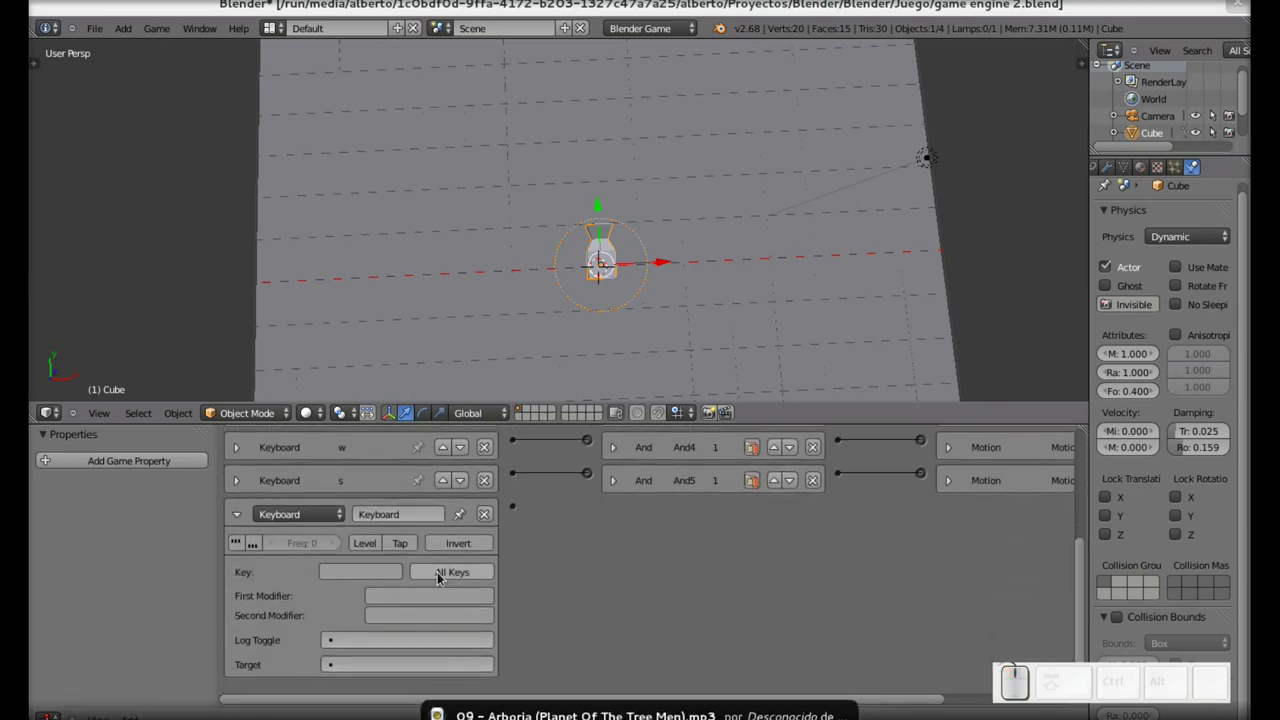
left_click(441, 575)
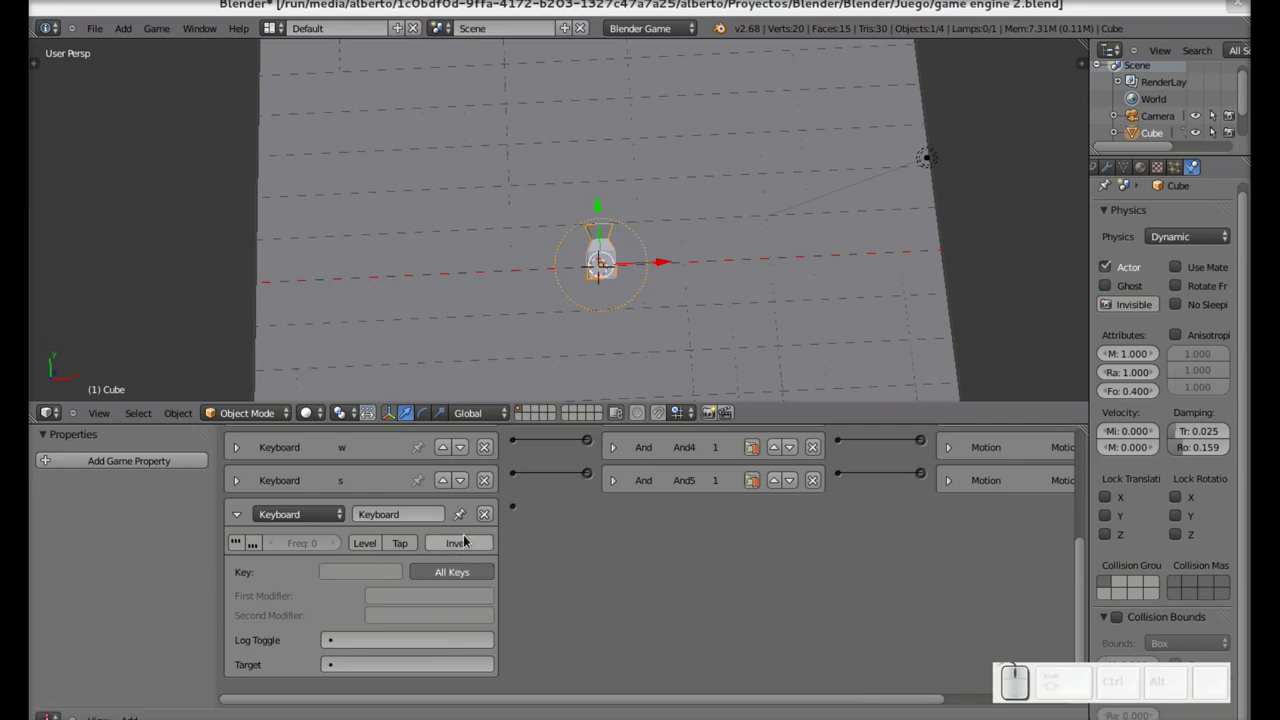
left_click(466, 544)
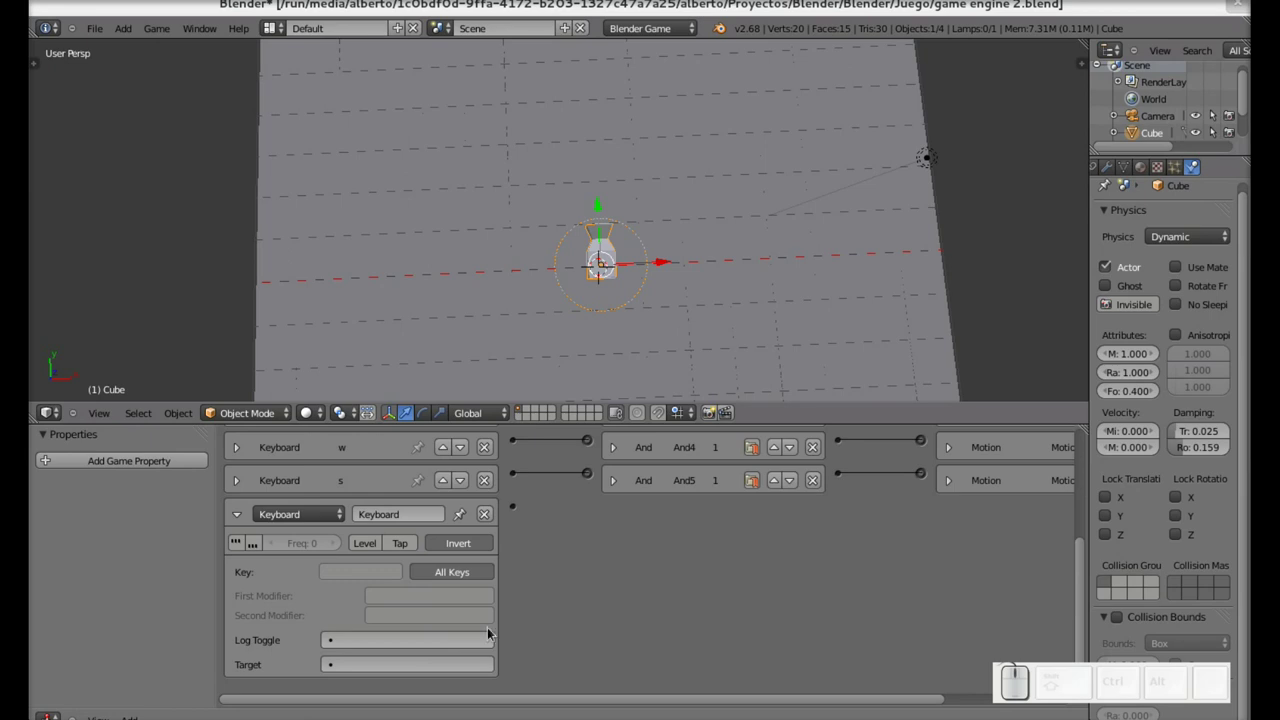
- Add a new And controller (And6) for the cube
left_click_drag(1086, 558, 858, 480)
left_click(822, 471)
left_click(805, 487)
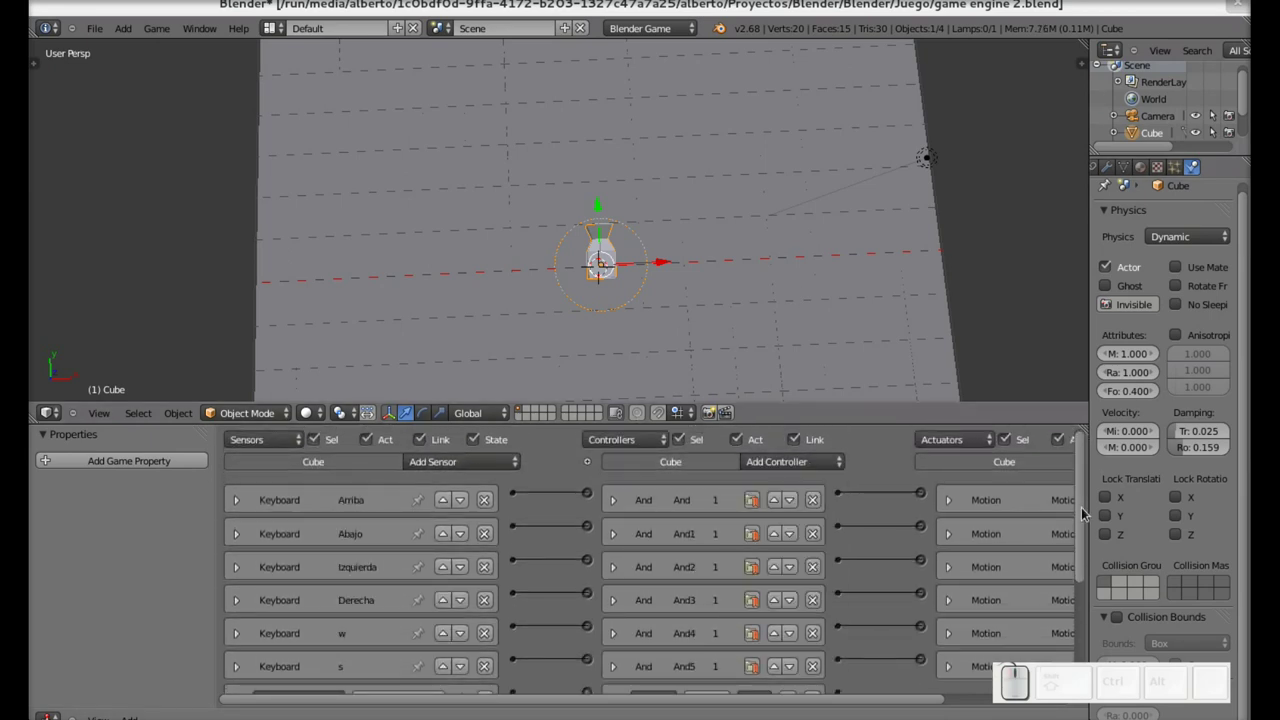
left_click_drag(1090, 492, 680, 580)
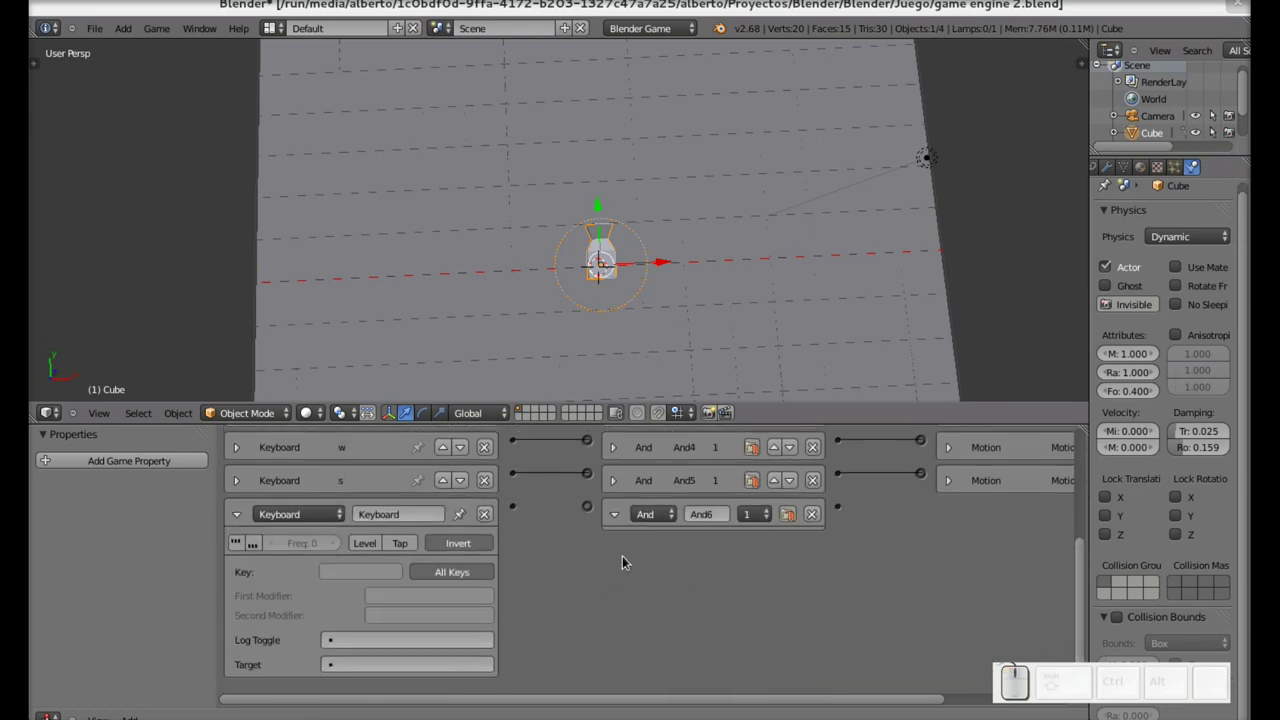
left_click_drag(517, 508, 676, 551)
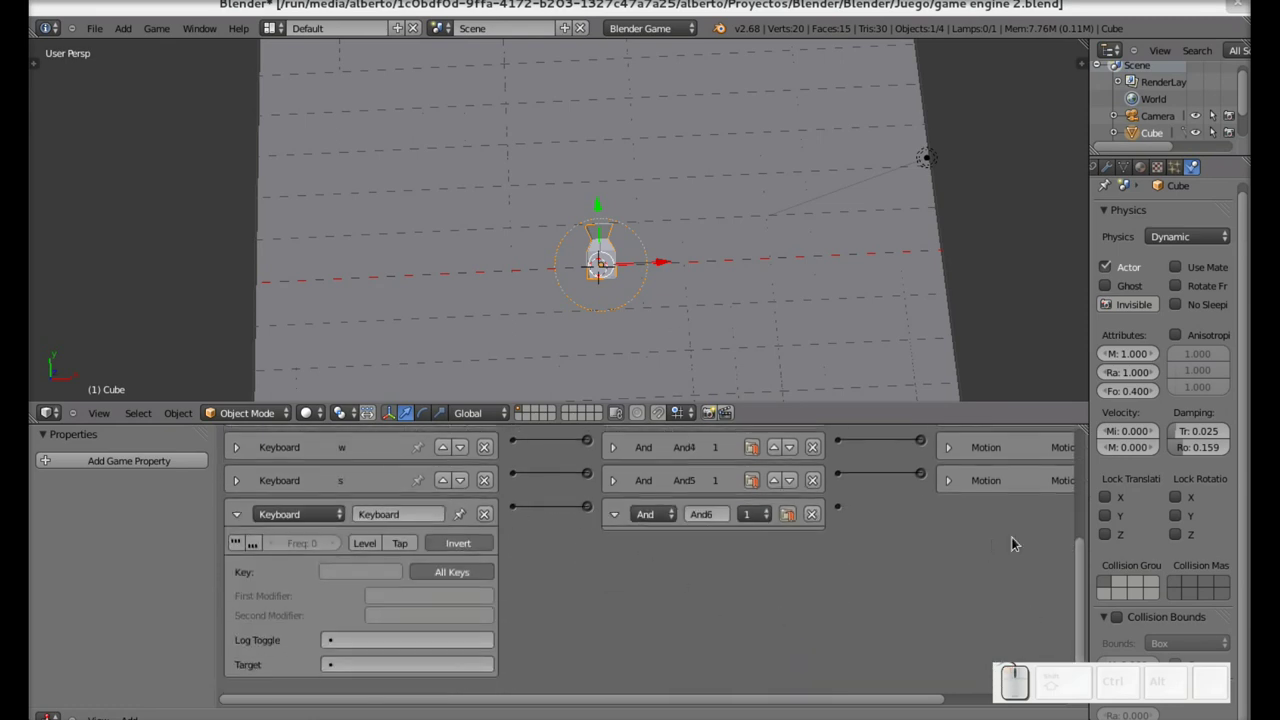
- Bring up the list of actuator types in the Actuators column
left_click_drag(1082, 553, 970, 448)
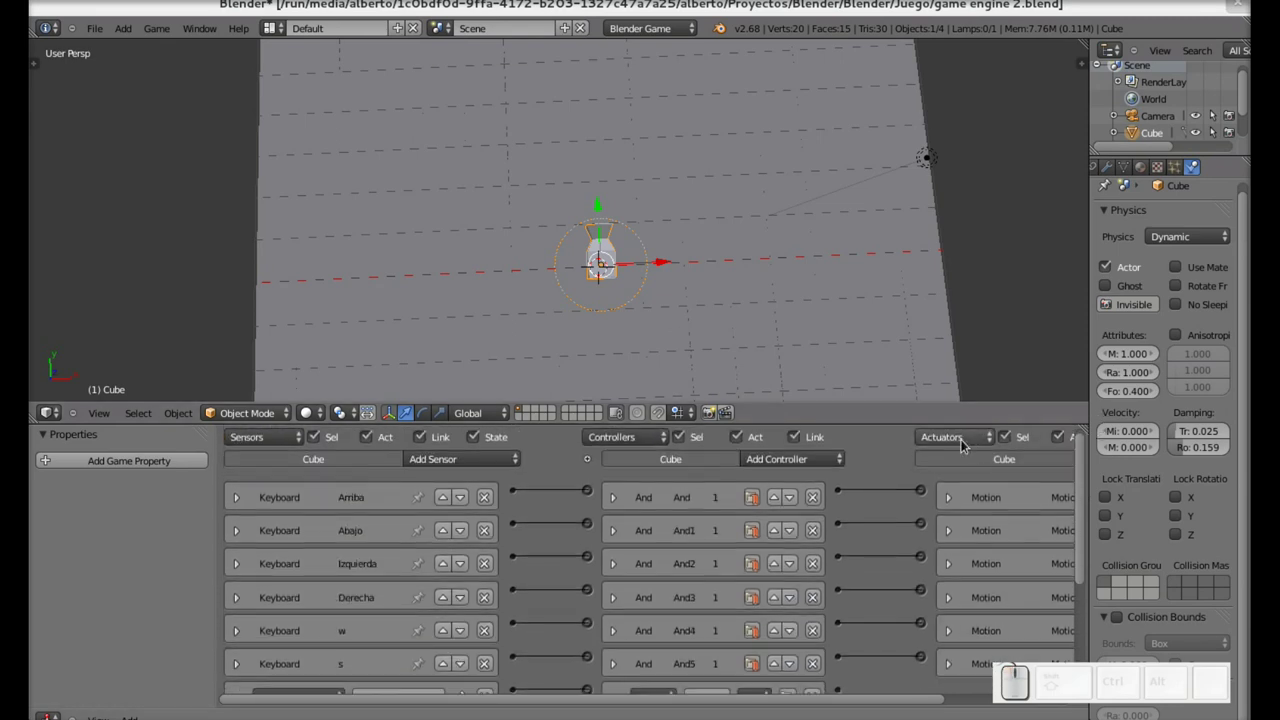
left_click(970, 446)
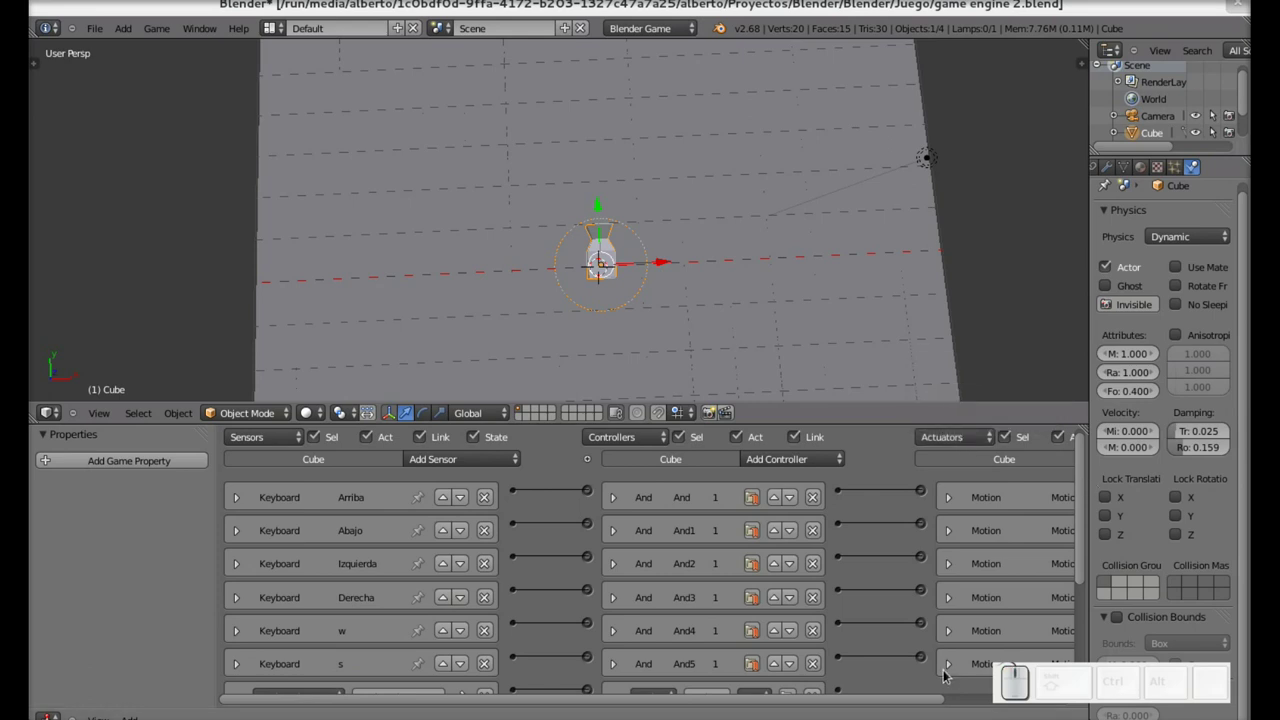
left_click_drag(903, 705, 1033, 594)
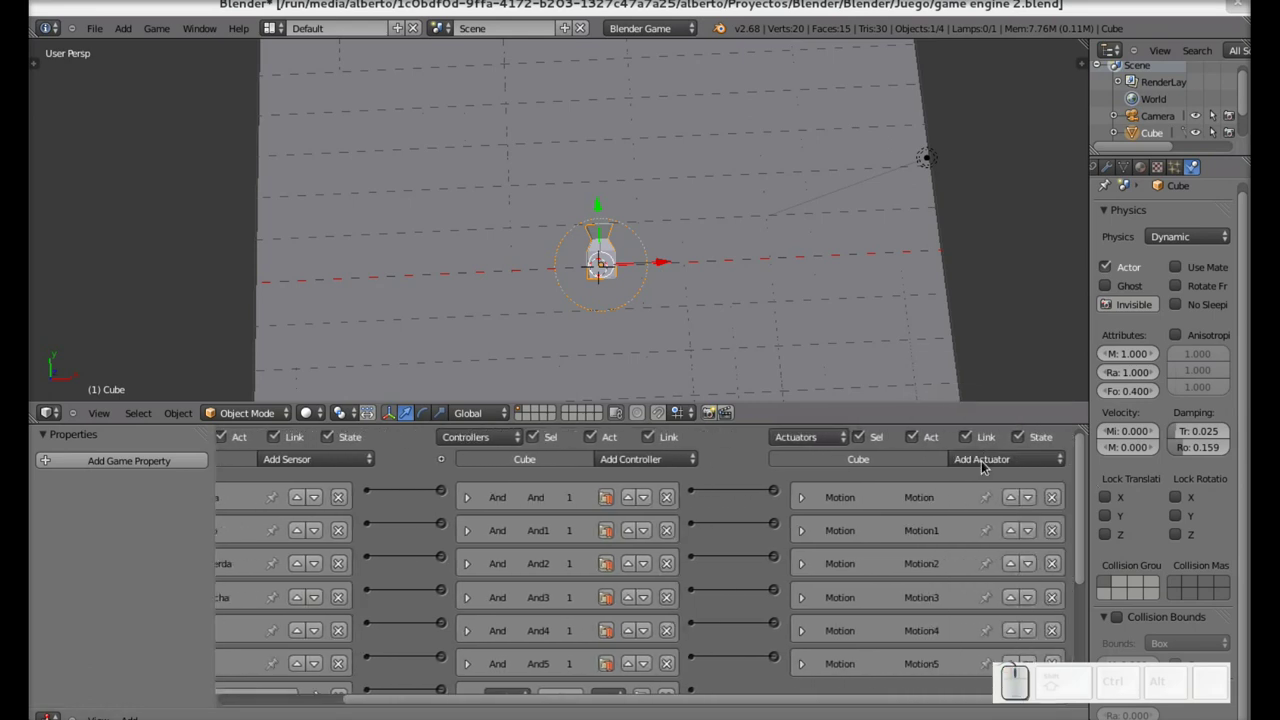
left_click(986, 463)
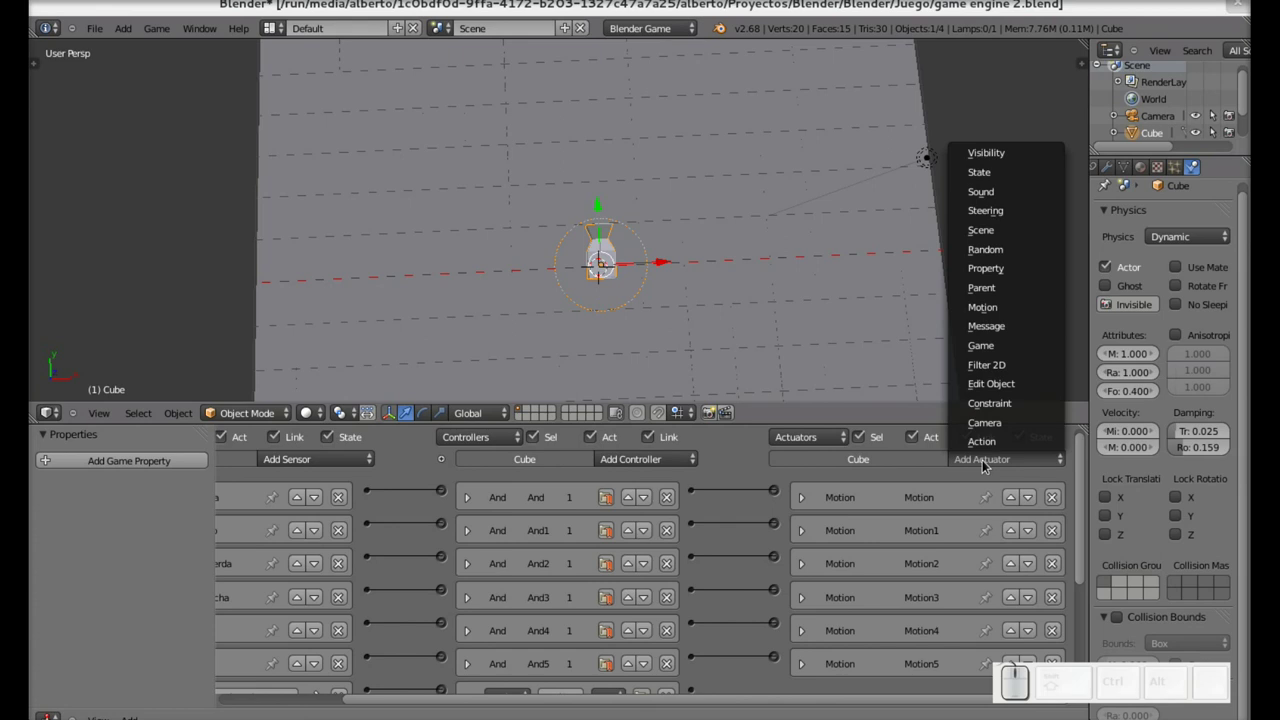
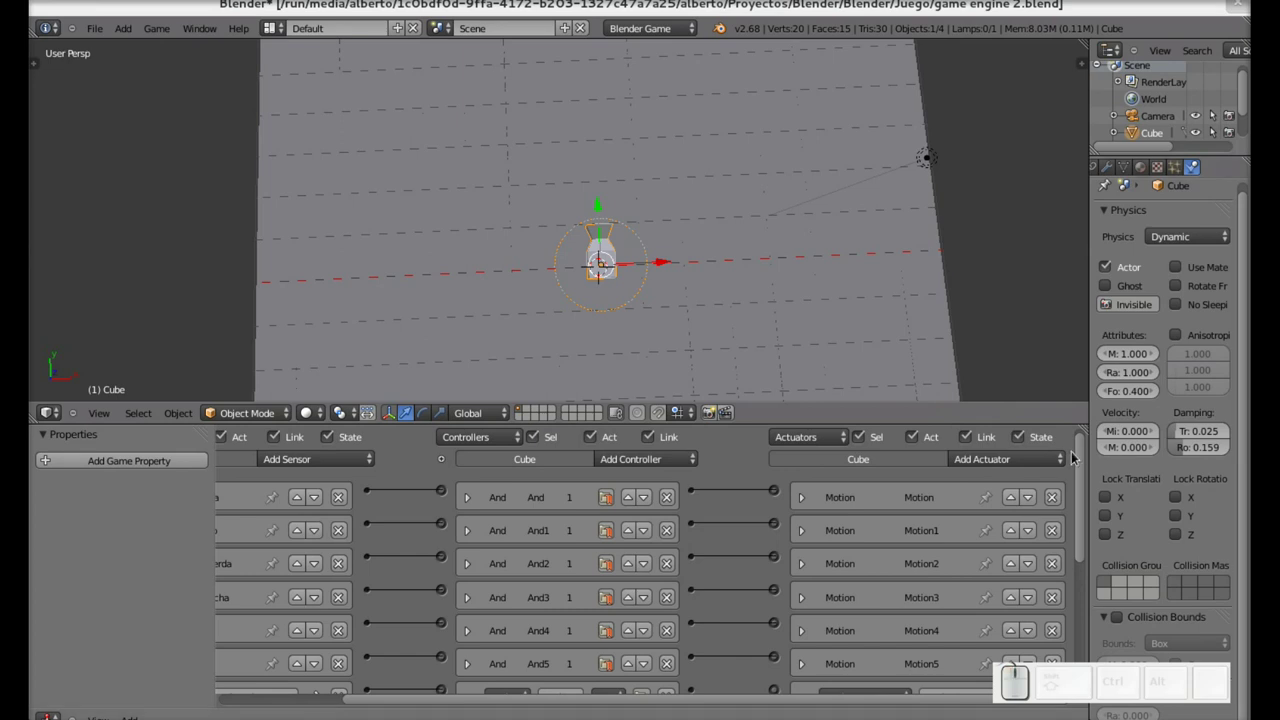
- Make Motion6 a Servo Control actuator with velocity limits enabled along Z
left_click_drag(1089, 457, 964, 574)
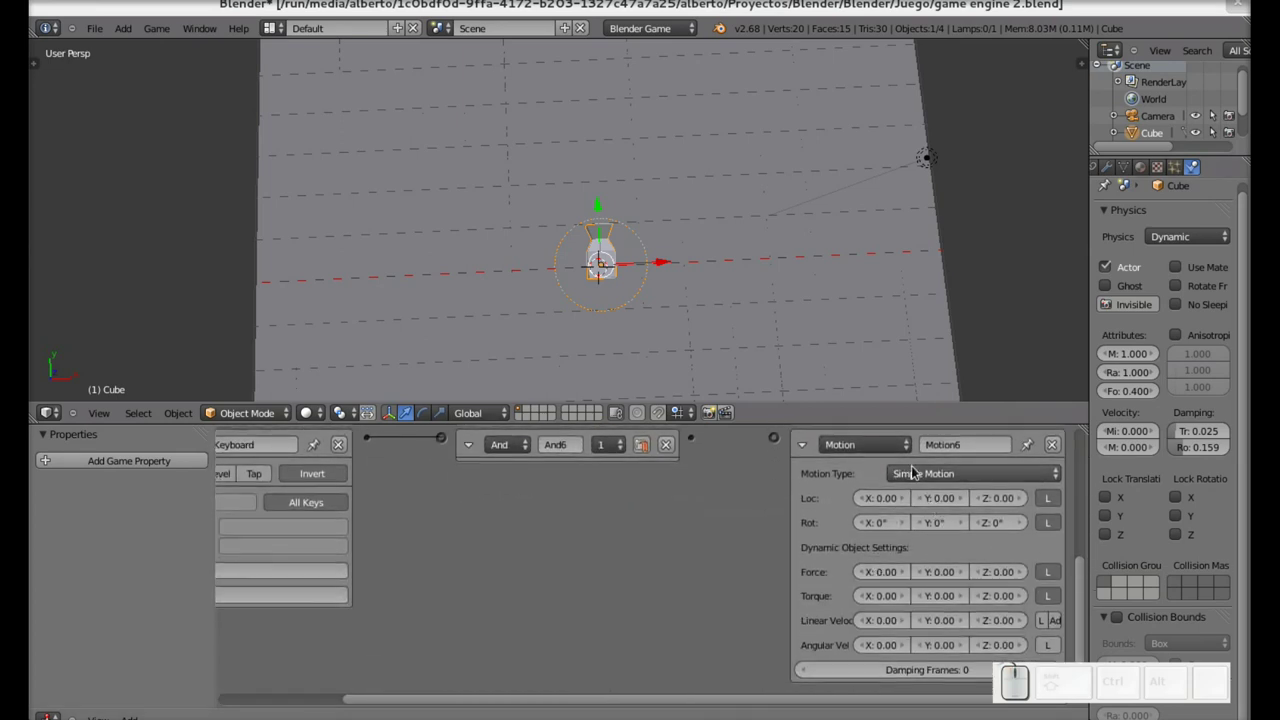
left_click(919, 474)
left_click(928, 437)
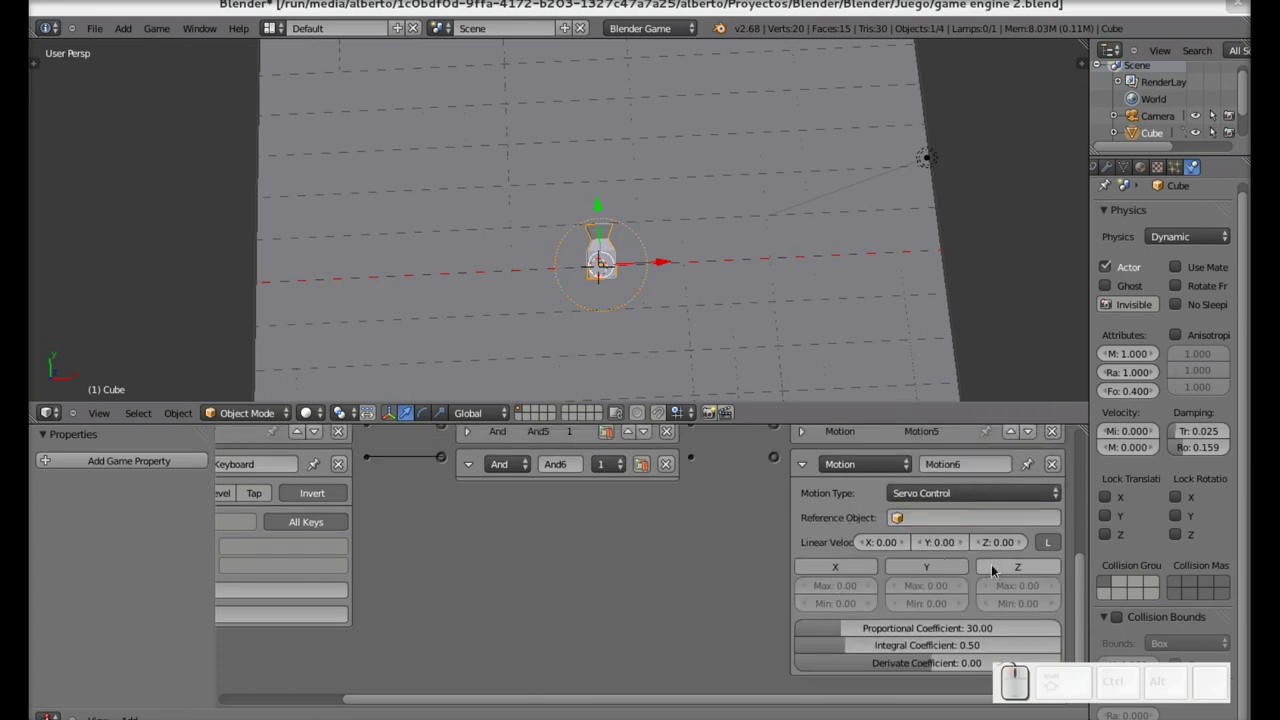
left_click(1033, 568)
left_click(850, 671)
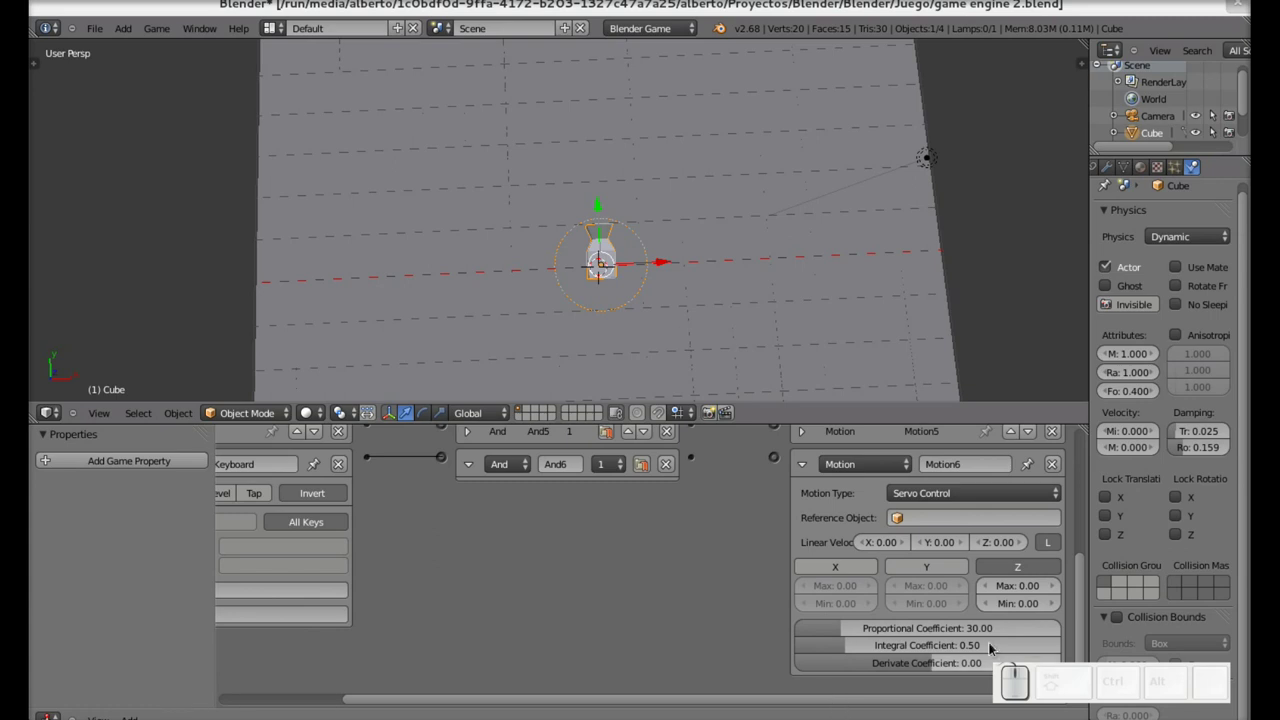
left_click(1030, 589)
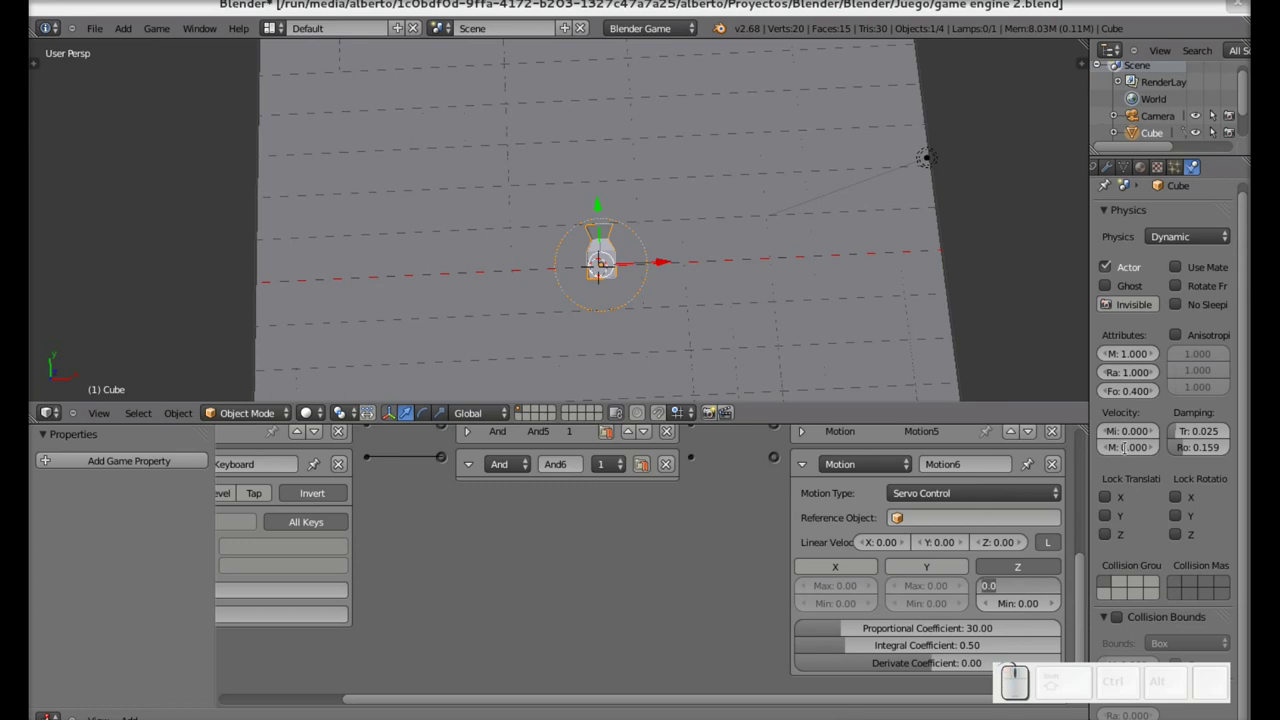
left_click(1084, 564)
- Check the first motion actuator, then set Motion6's Z maximum to -100
left_click_drag(1082, 566, 854, 514)
left_click(804, 456)
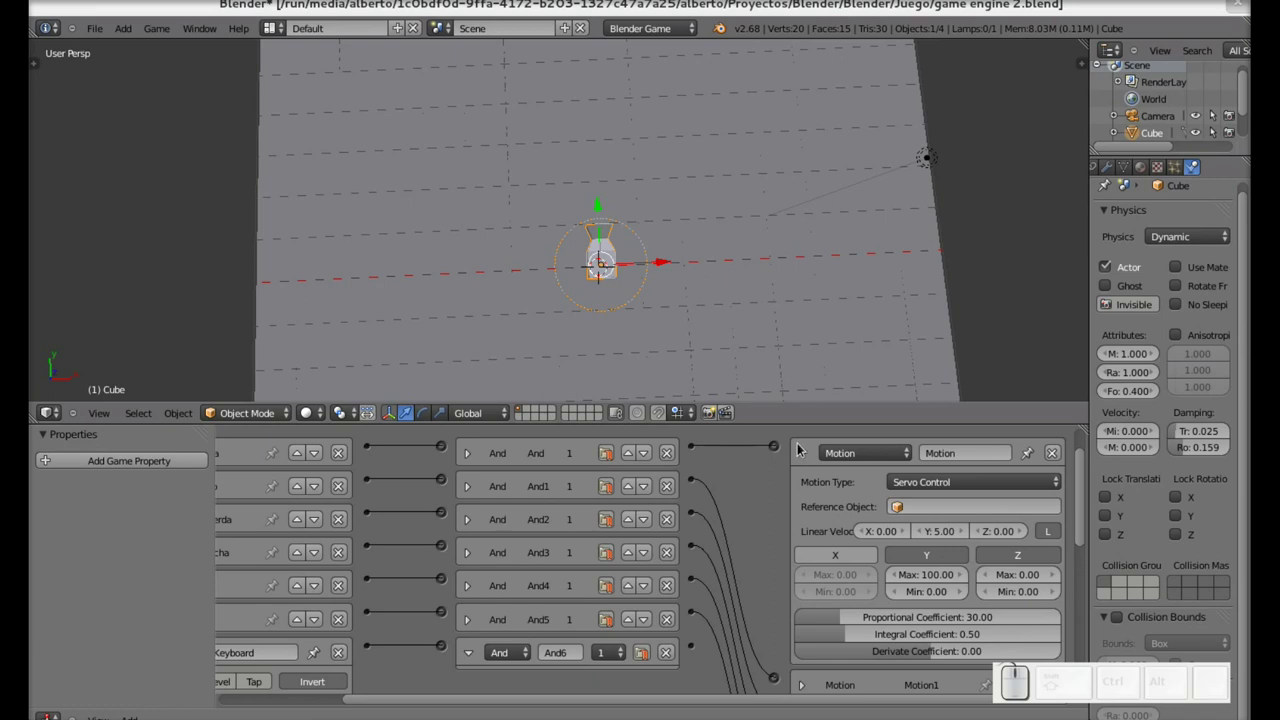
left_click(805, 456)
left_click_drag(1084, 516, 1047, 616)
left_click(1026, 587)
key("KP_Subtract")
key("KP_1")
key("KP_0")
key("KP_Enter")
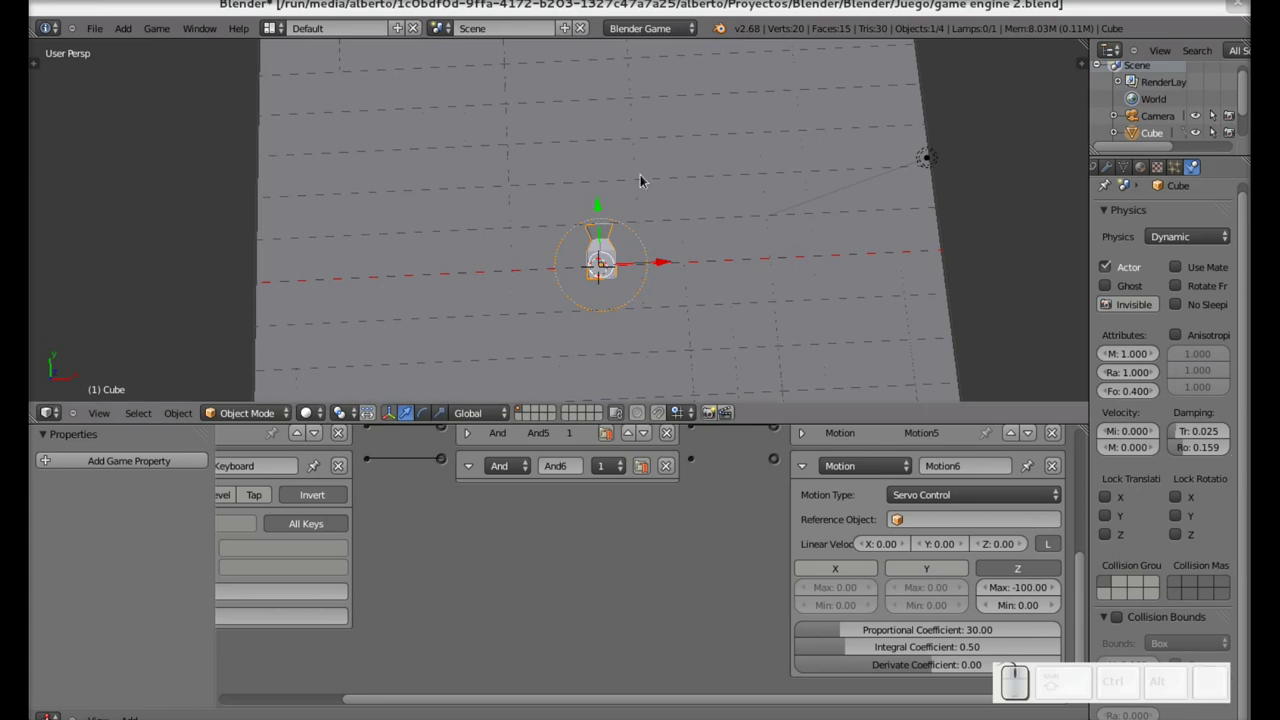
- Test the cube live in the game, then link And6 to the Motion6 actuator
key("p")
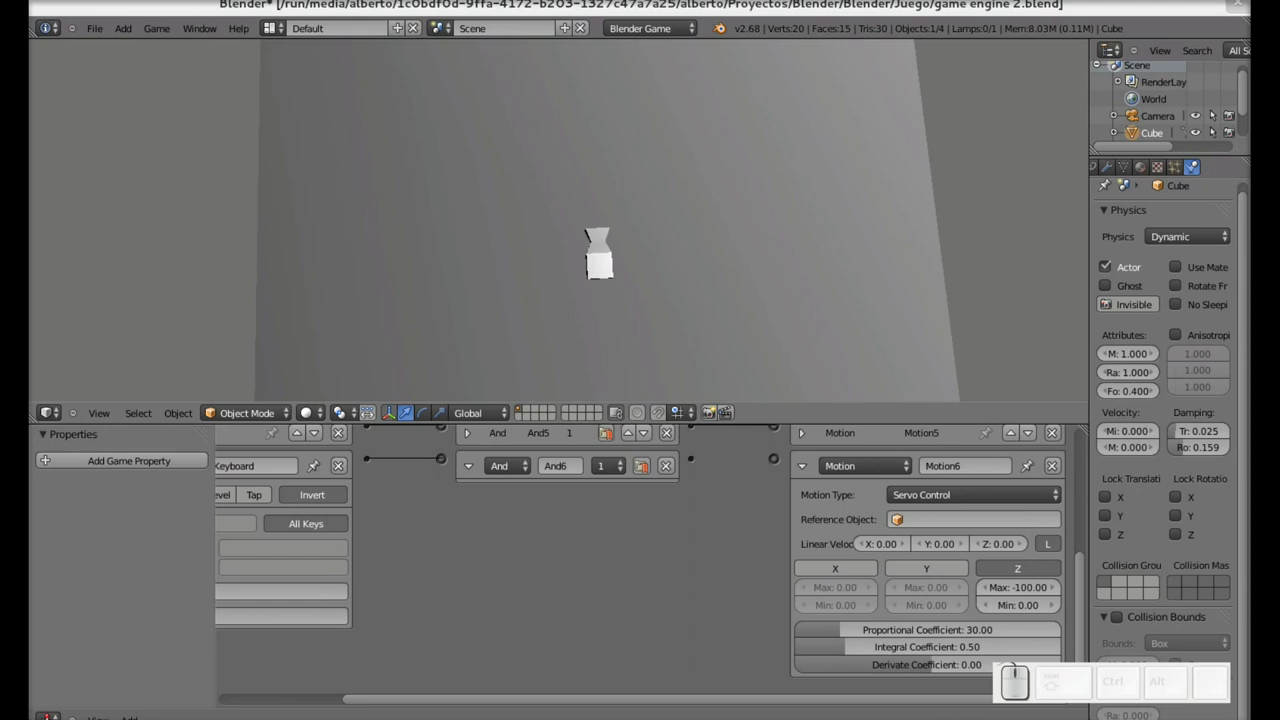
key("Up")
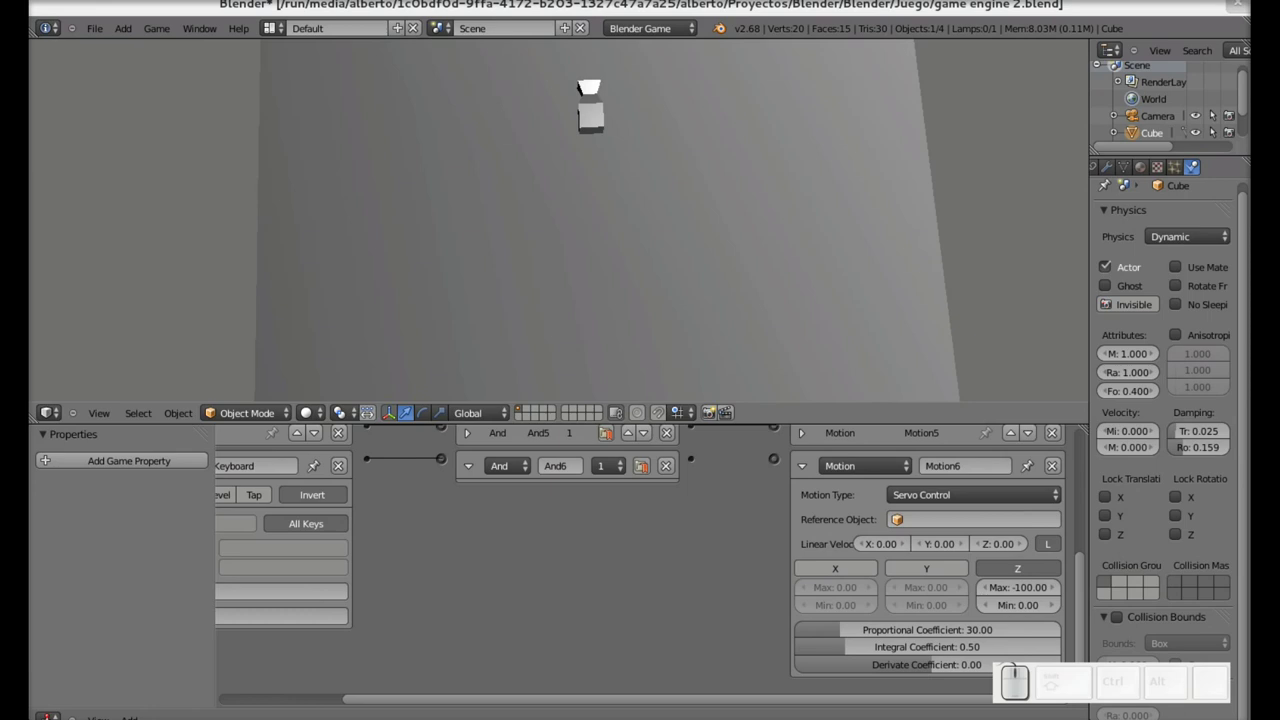
key("Escape")
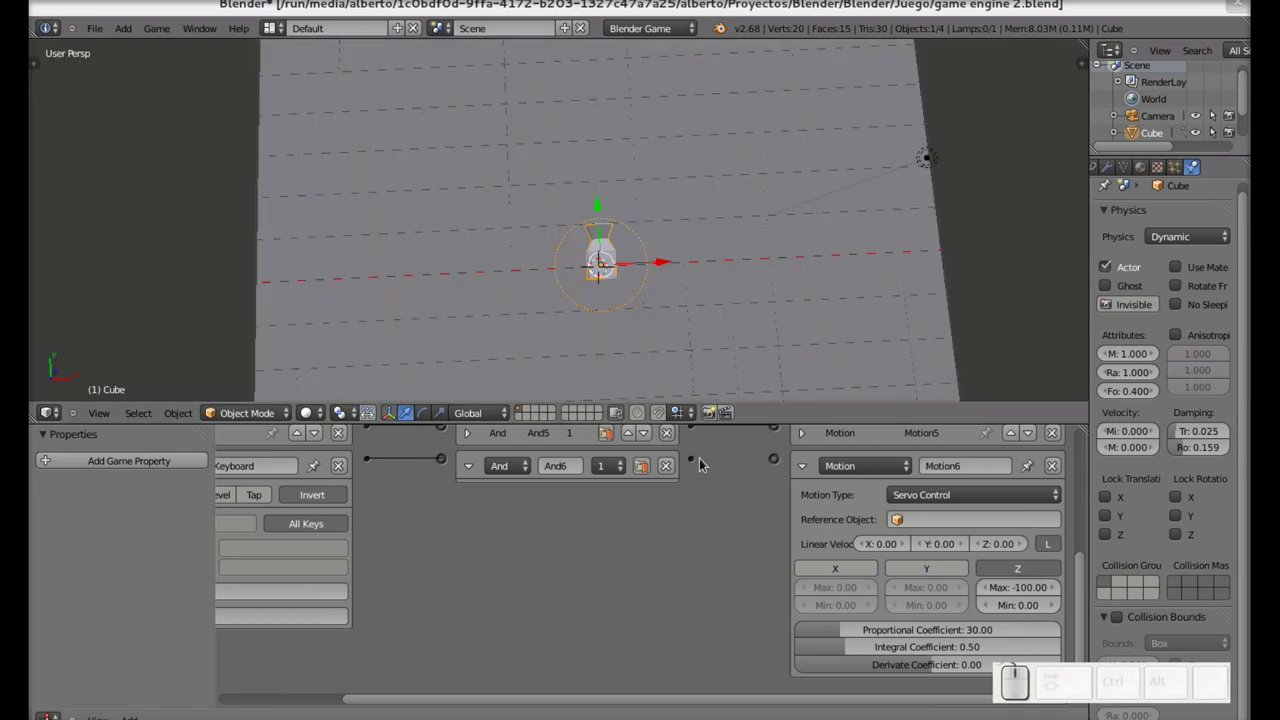
left_click_drag(694, 463, 766, 494)
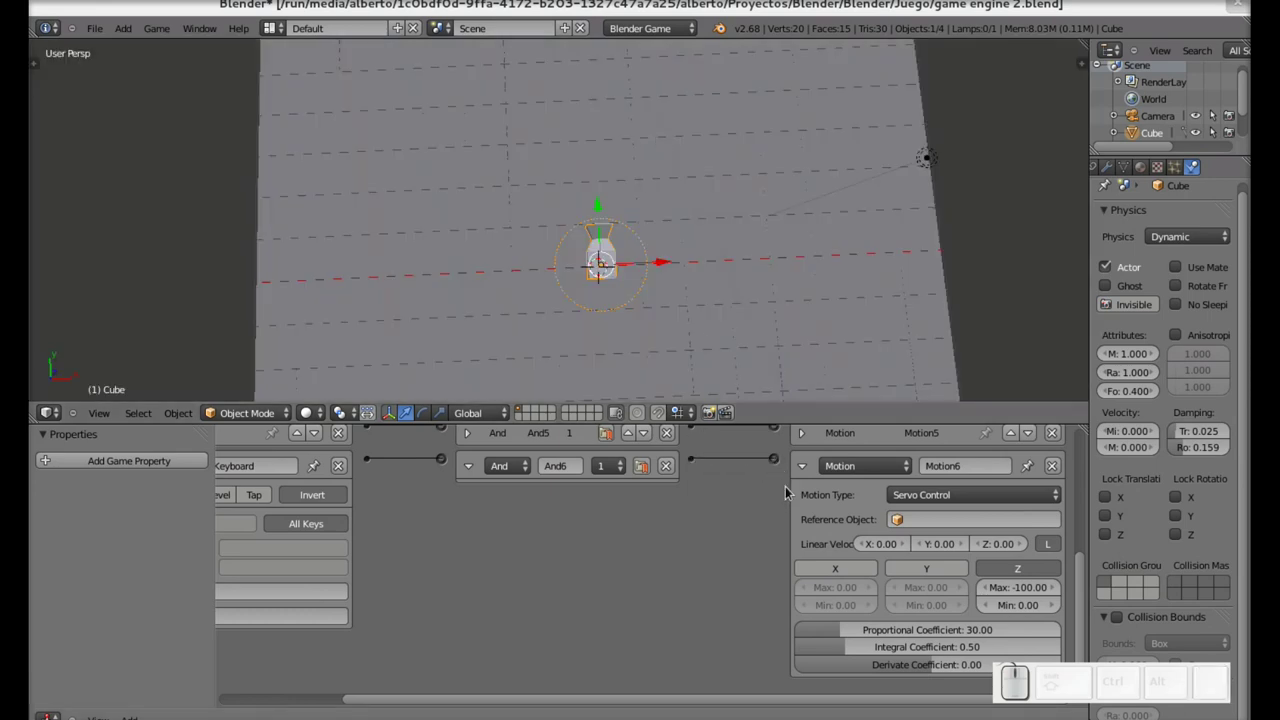
left_click(813, 475)
left_click(473, 516)
left_click_drag(518, 701, 282, 589)
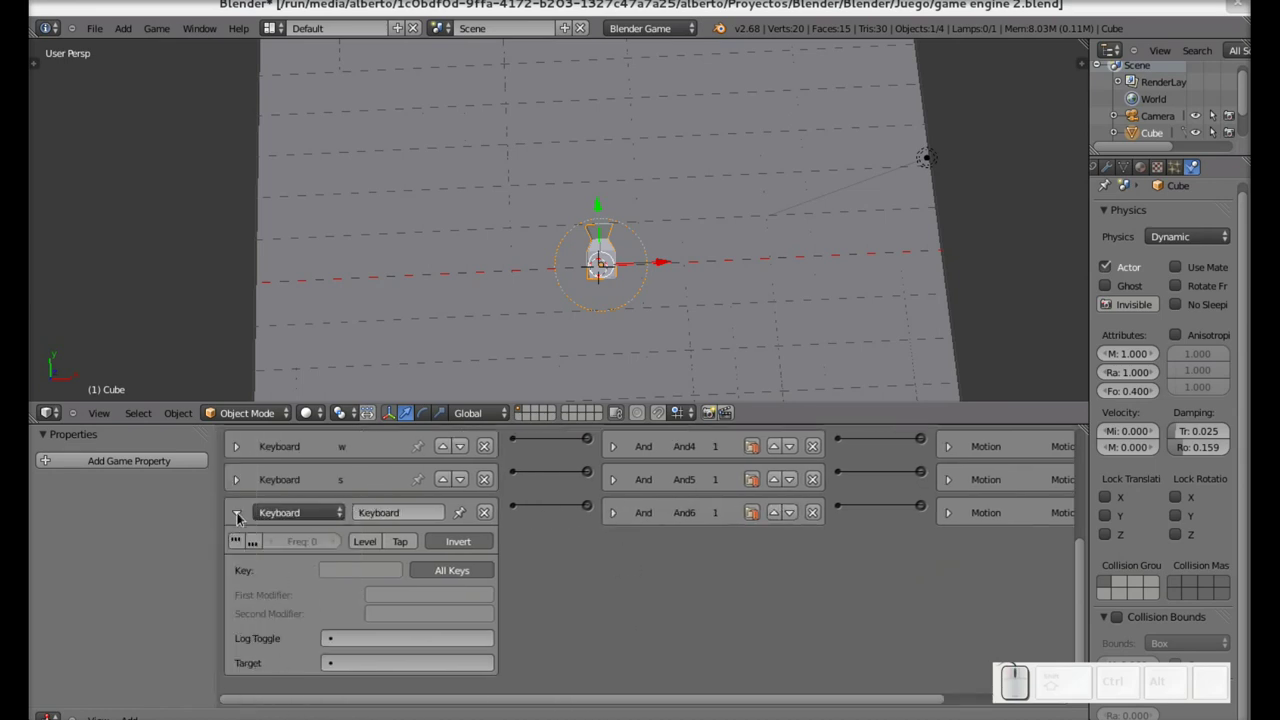
left_click(246, 519)
scroll("down", 3)
scroll("up", 3)
scroll("down", 3)
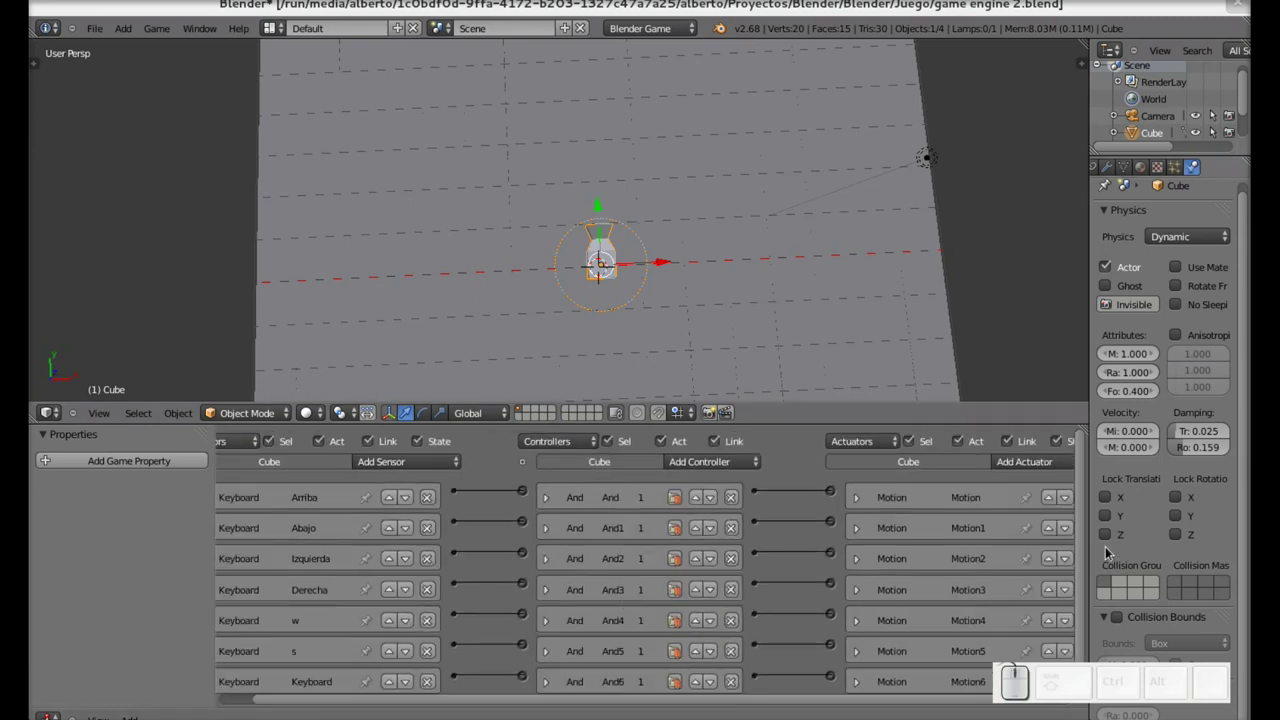
left_click_drag(1086, 476, 359, 533)
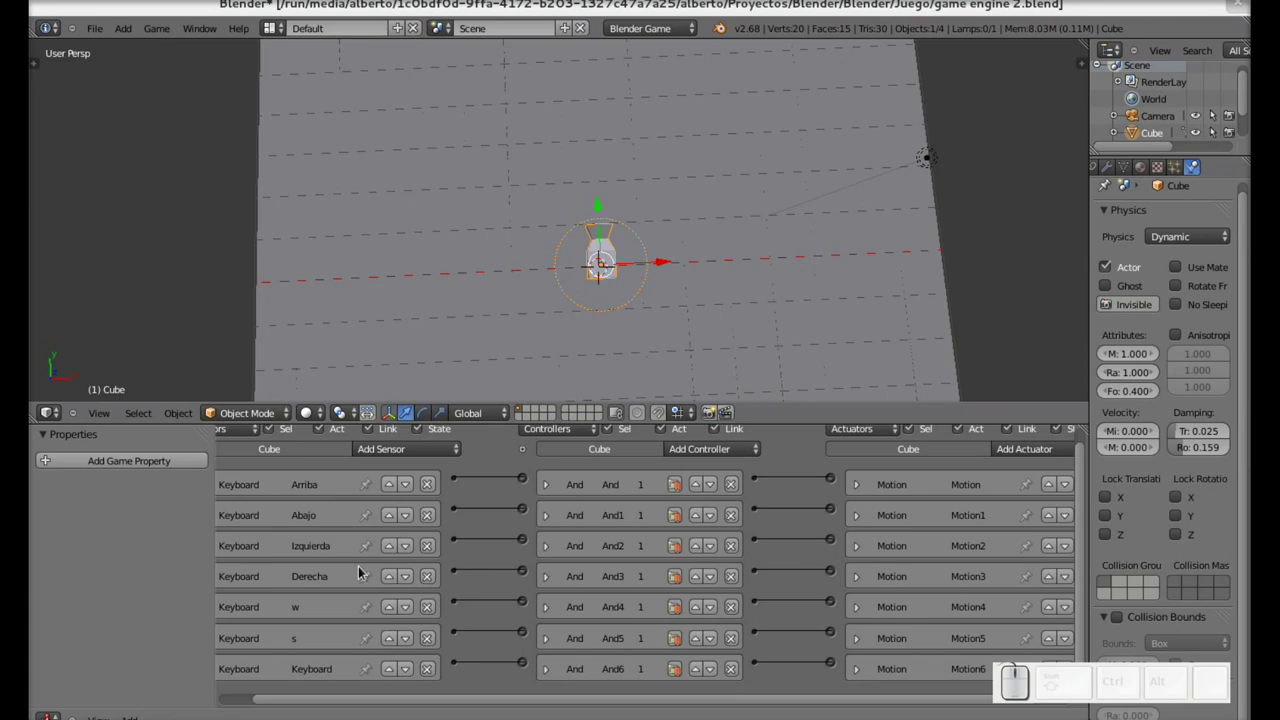
scroll("up", 3)
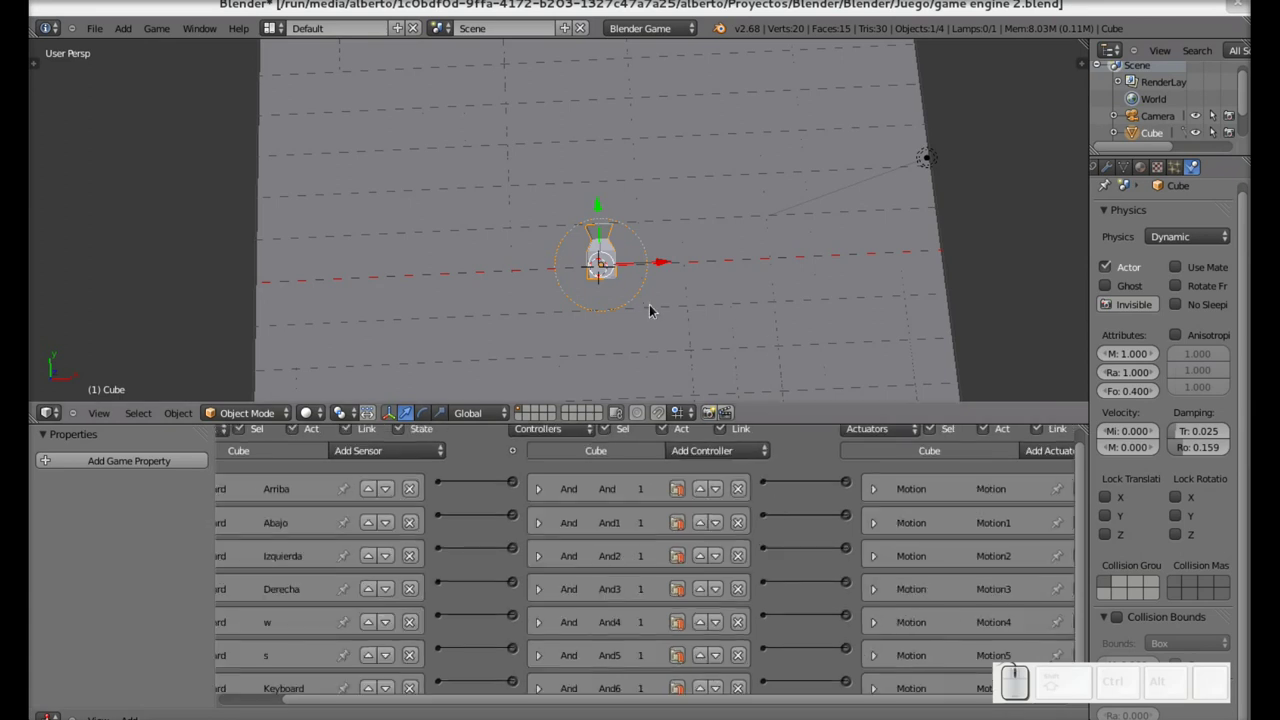
key("p")
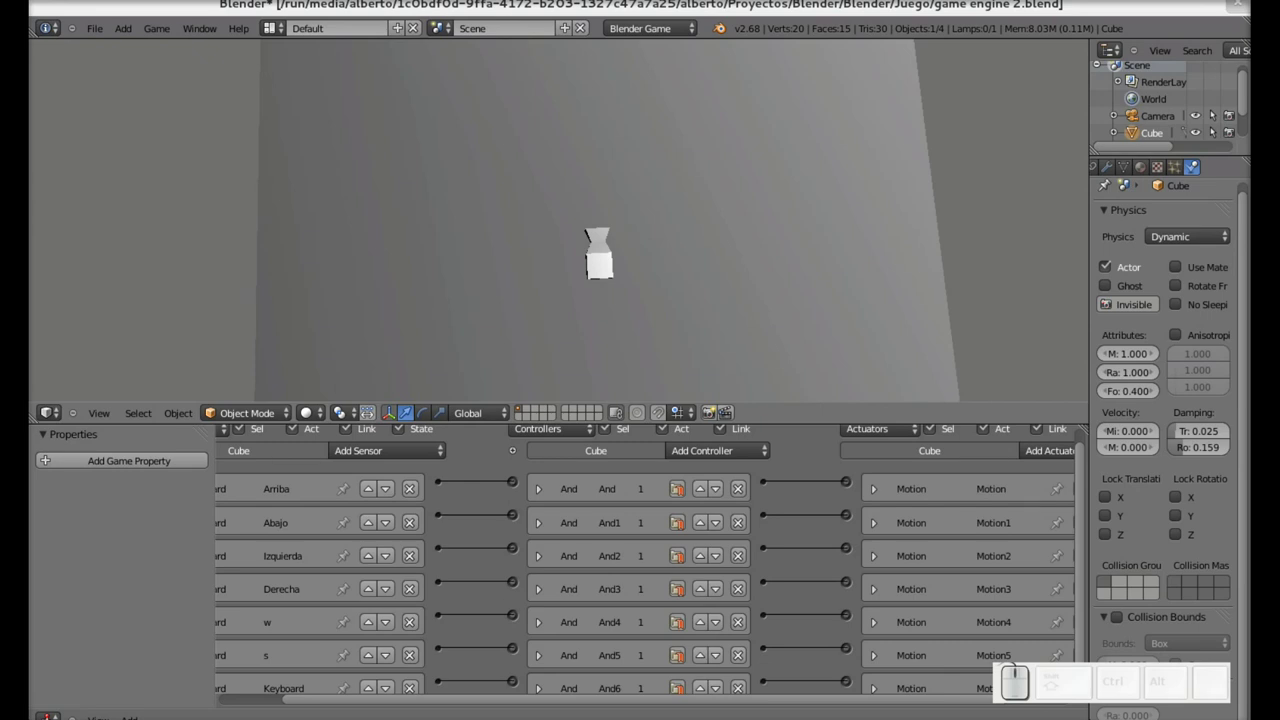
key("Up")
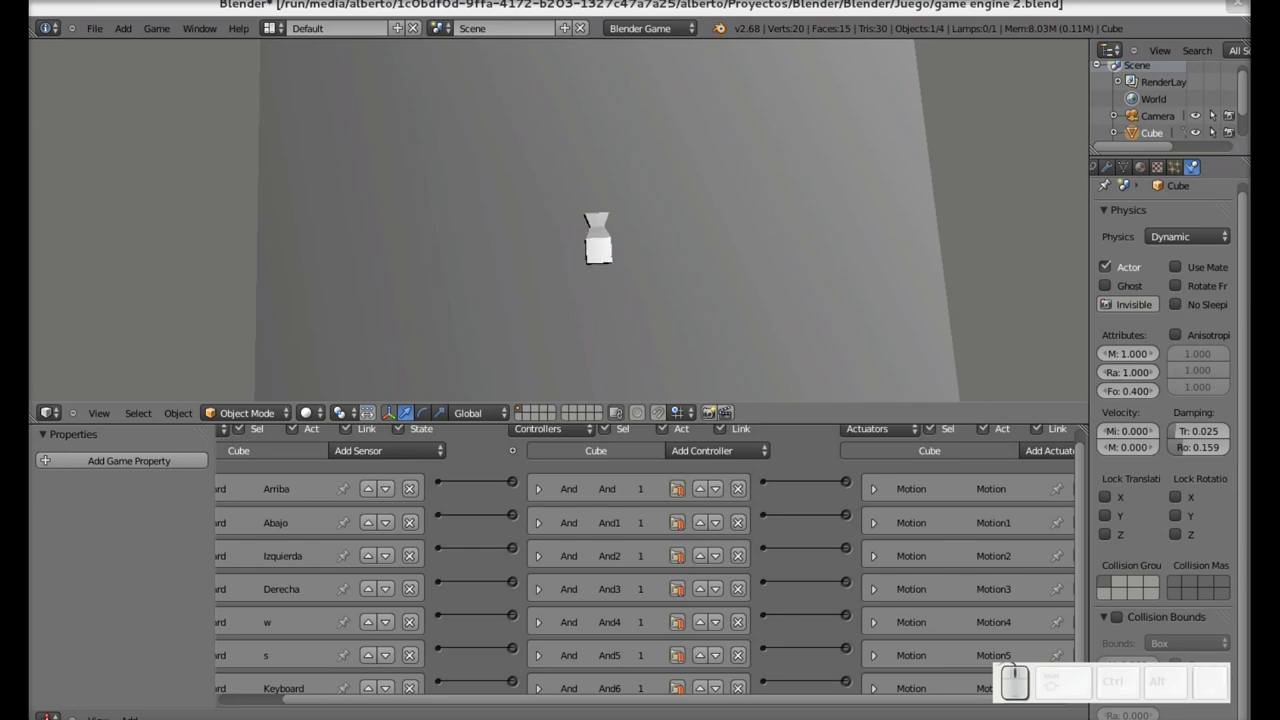
key("Down")
key("Up")
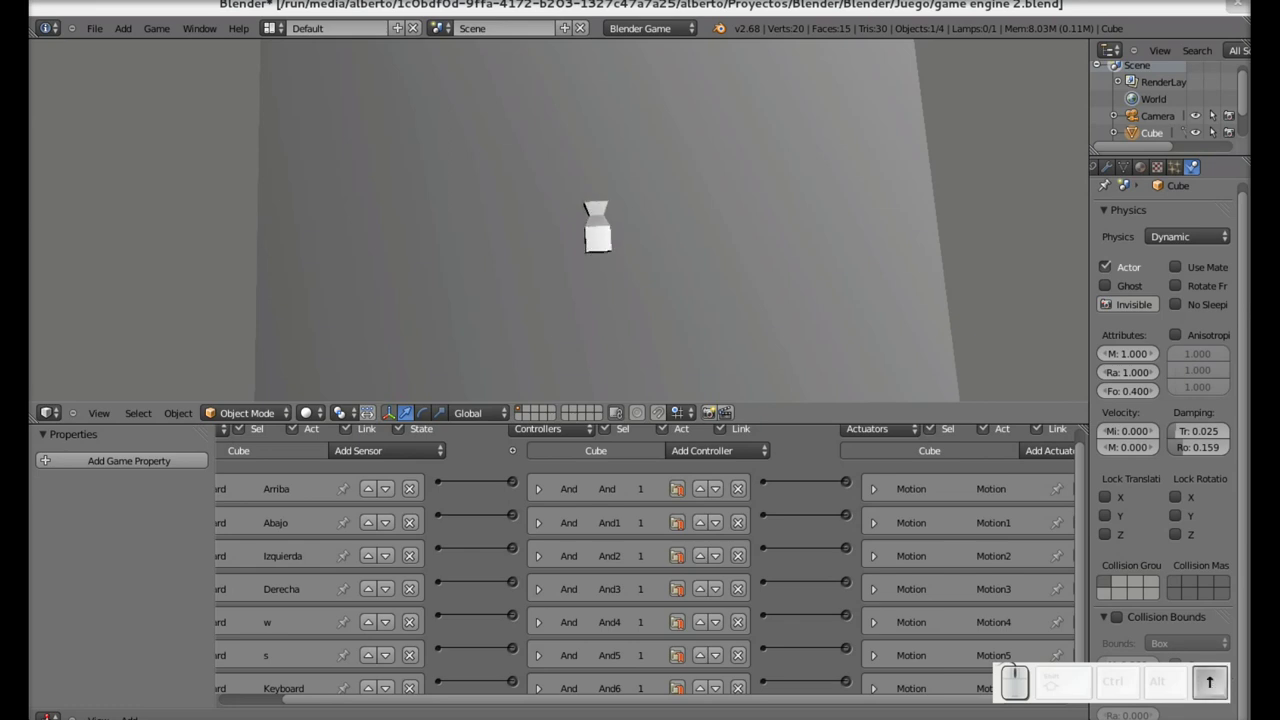
key("Right")
key("Up")
key("Left")
key("Up")
key("Down")
key("Left")
key("Down")
key("Right")
key("Down")
key("Up")
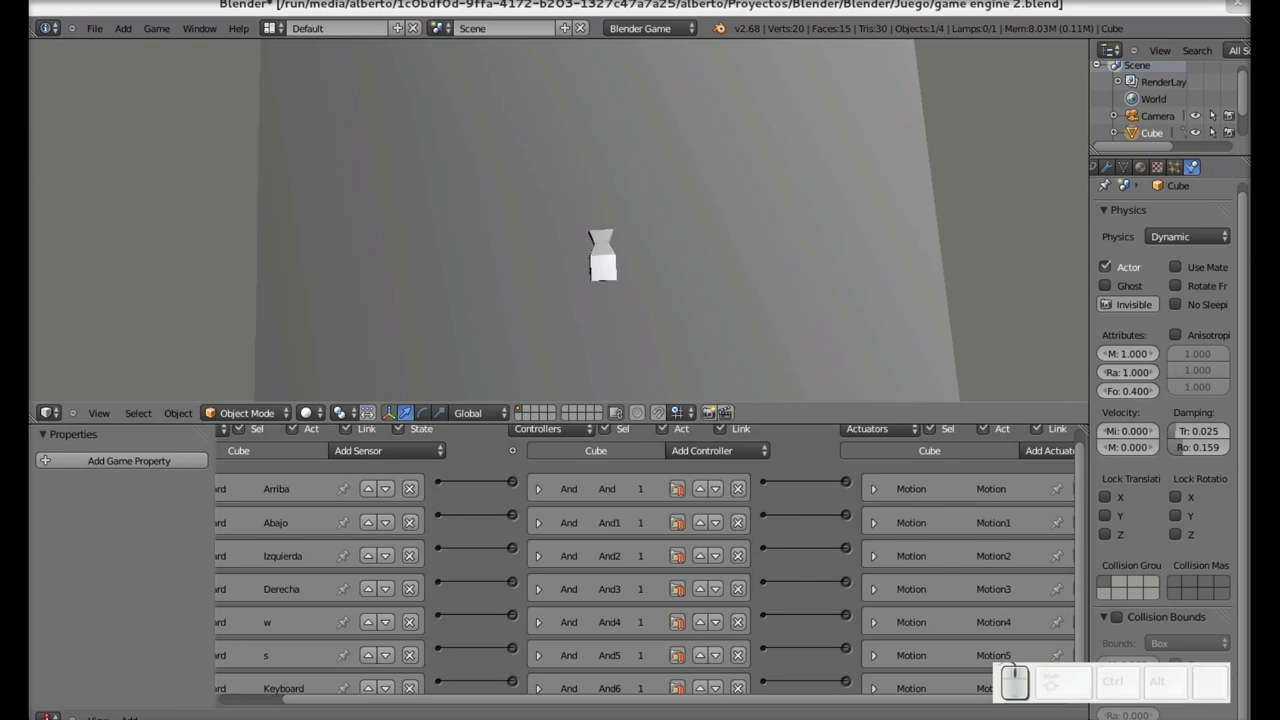
key("Escape")
left_click_drag(1084, 464, 984, 612)
left_click(876, 667)
left_click(877, 668)
left_click(881, 471)
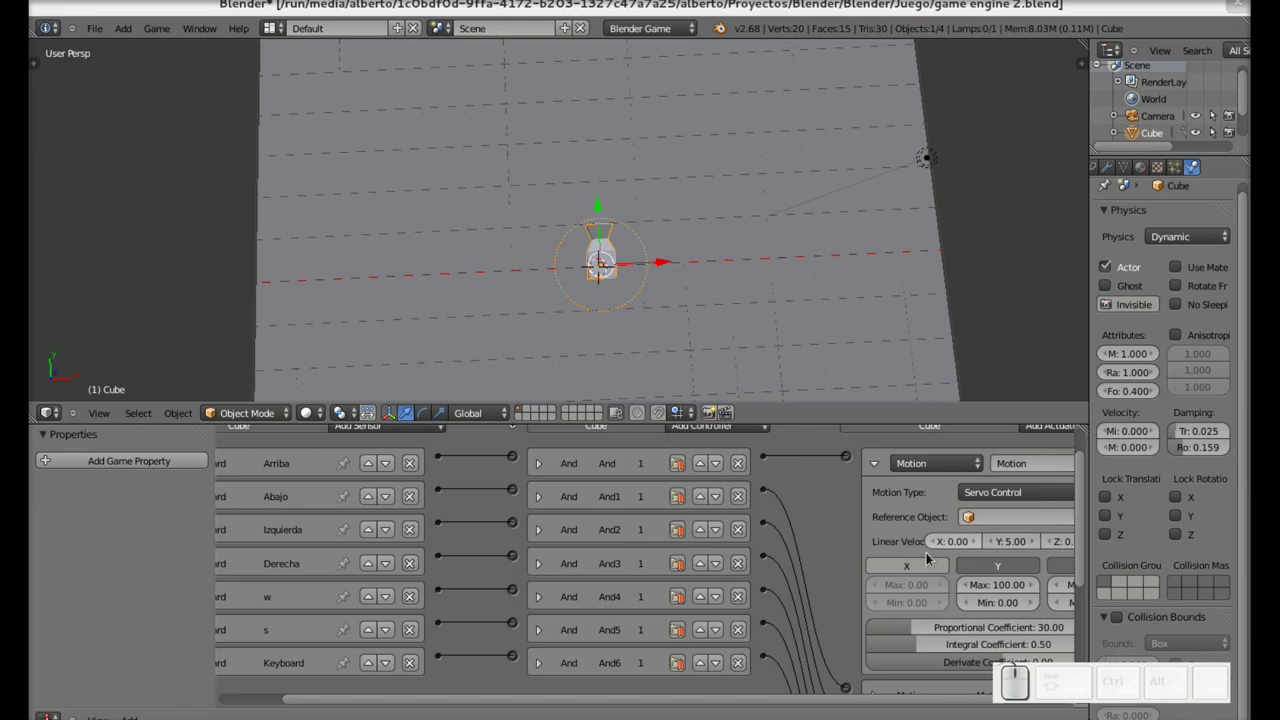
left_click(879, 467)
left_click_drag(1083, 496, 1077, 546)
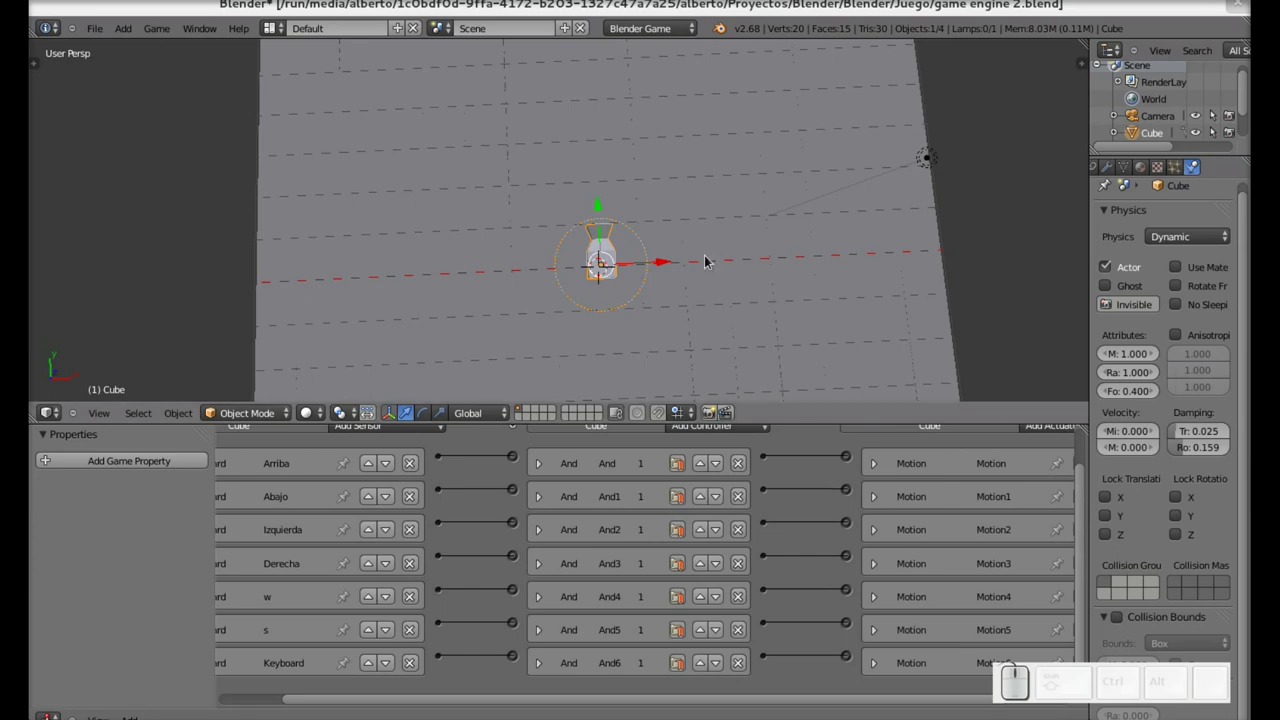
key("p")
key("w")
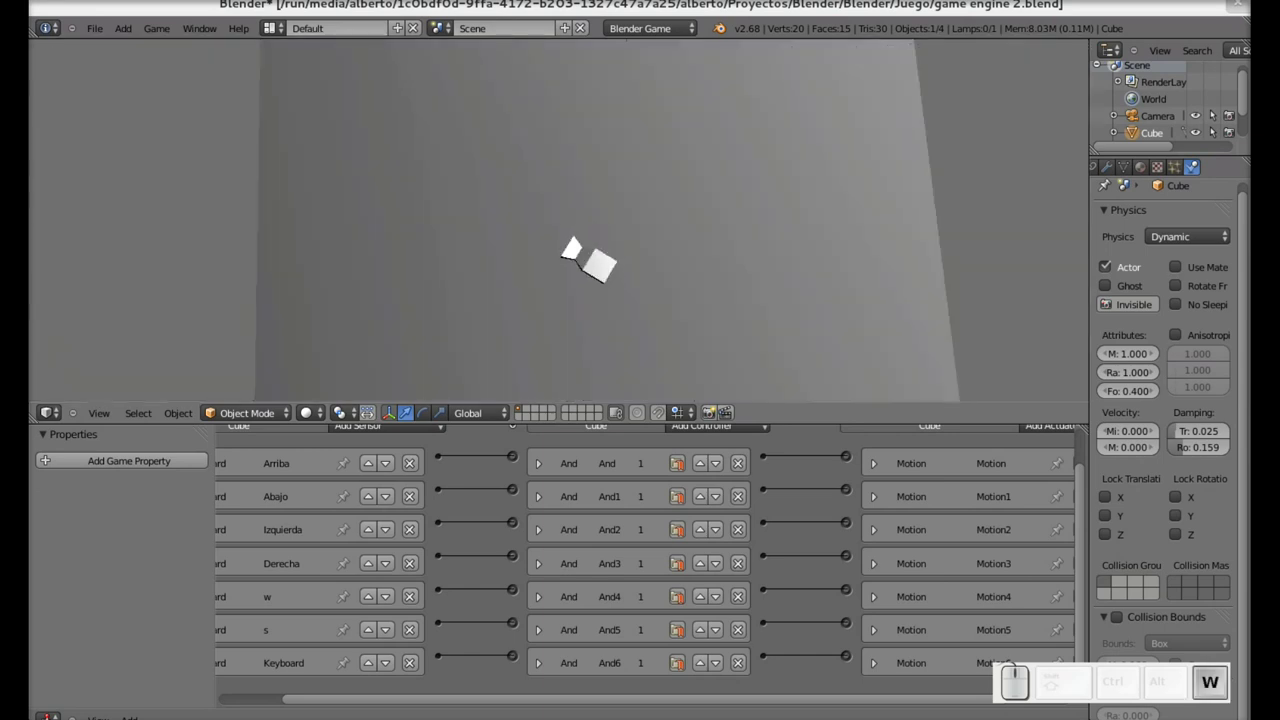
key("s")
key("Escape")
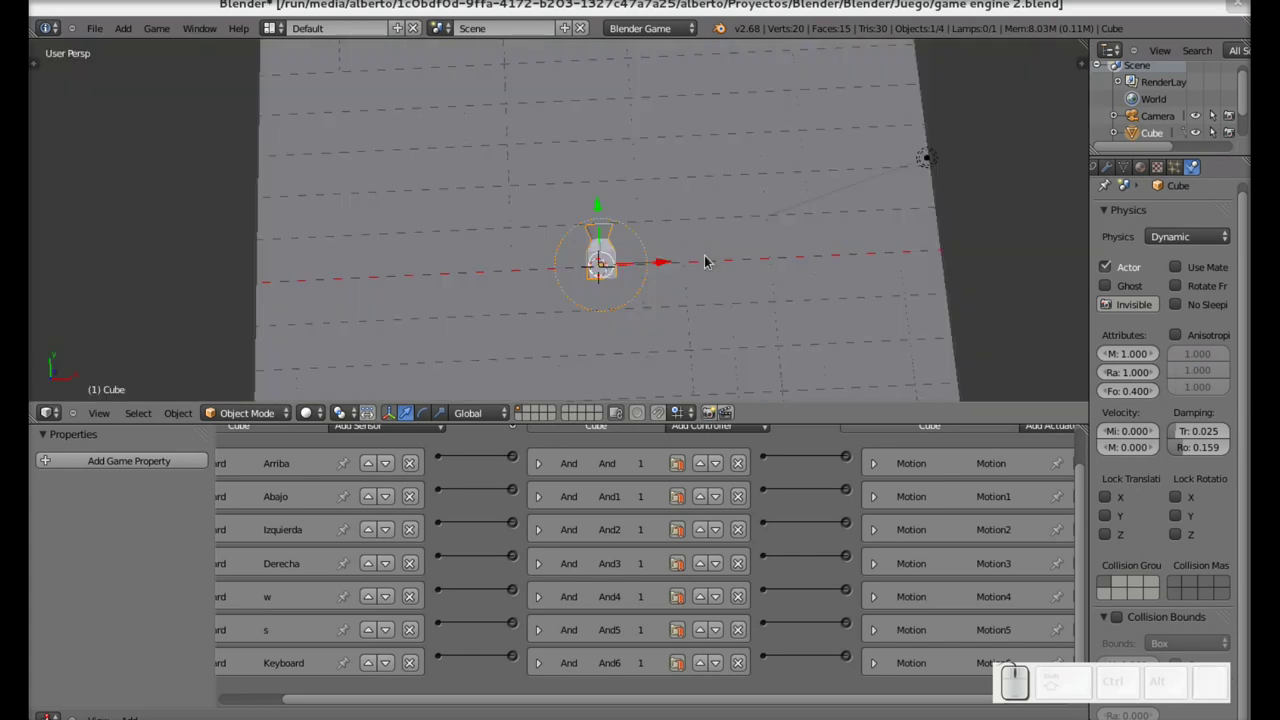
key("p")
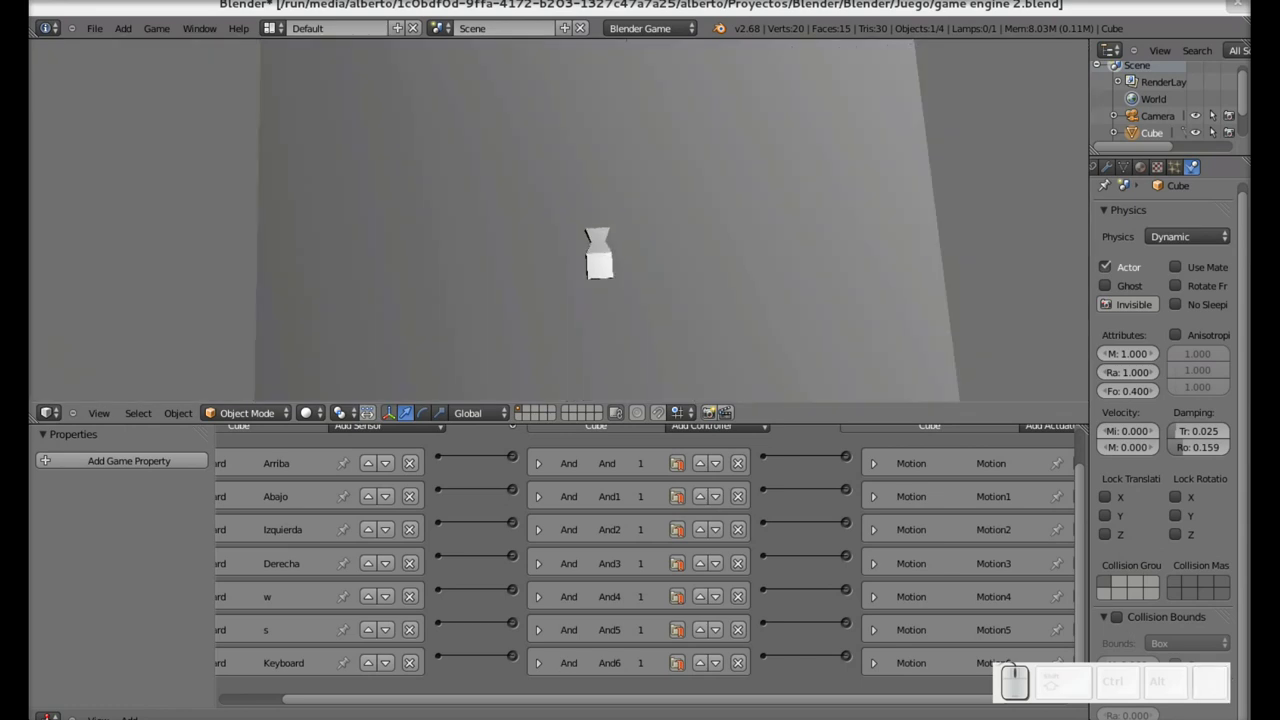
key("w")
key("Up")
key("s")
key("Down")
key("Right")
key("s")
key("Up")
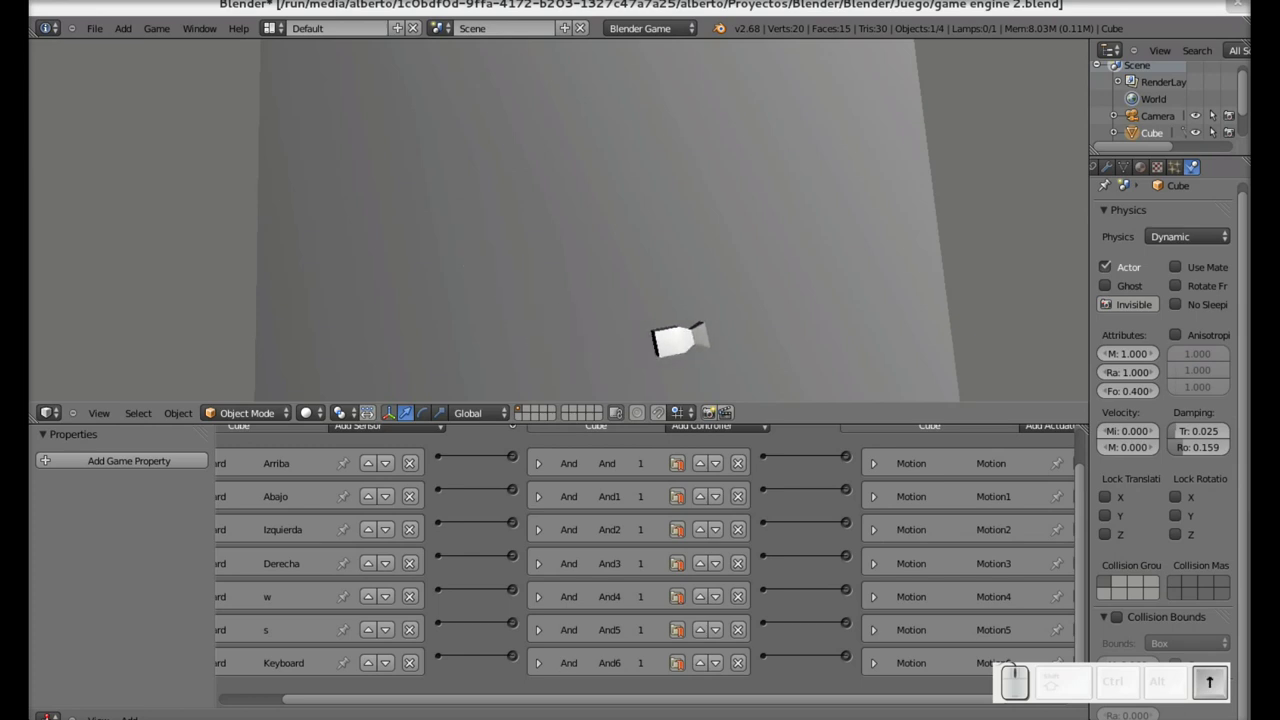
key("s")
key("w")
key("Up")
key("Left")
key("s")
key("Up")
key("s")
key("Up")
key("w")
key("s")
key("Up")
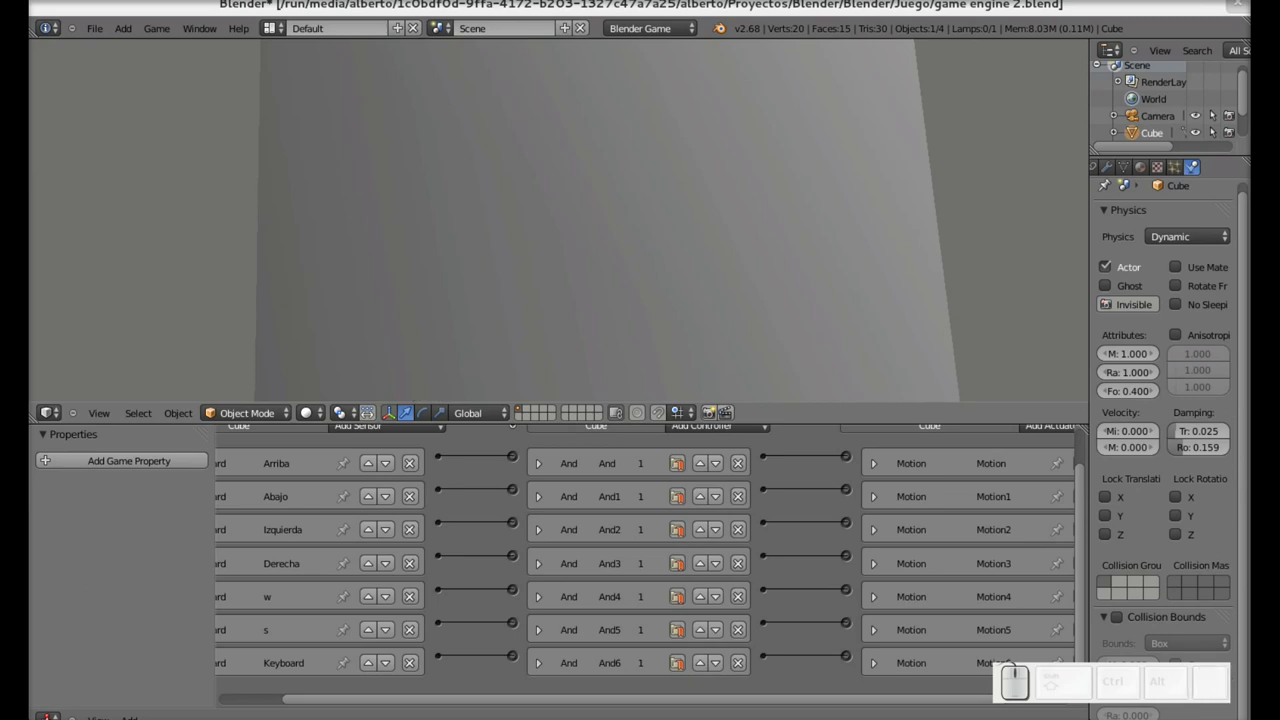
key("Down")
key("s")
key("Down")
key("Up")
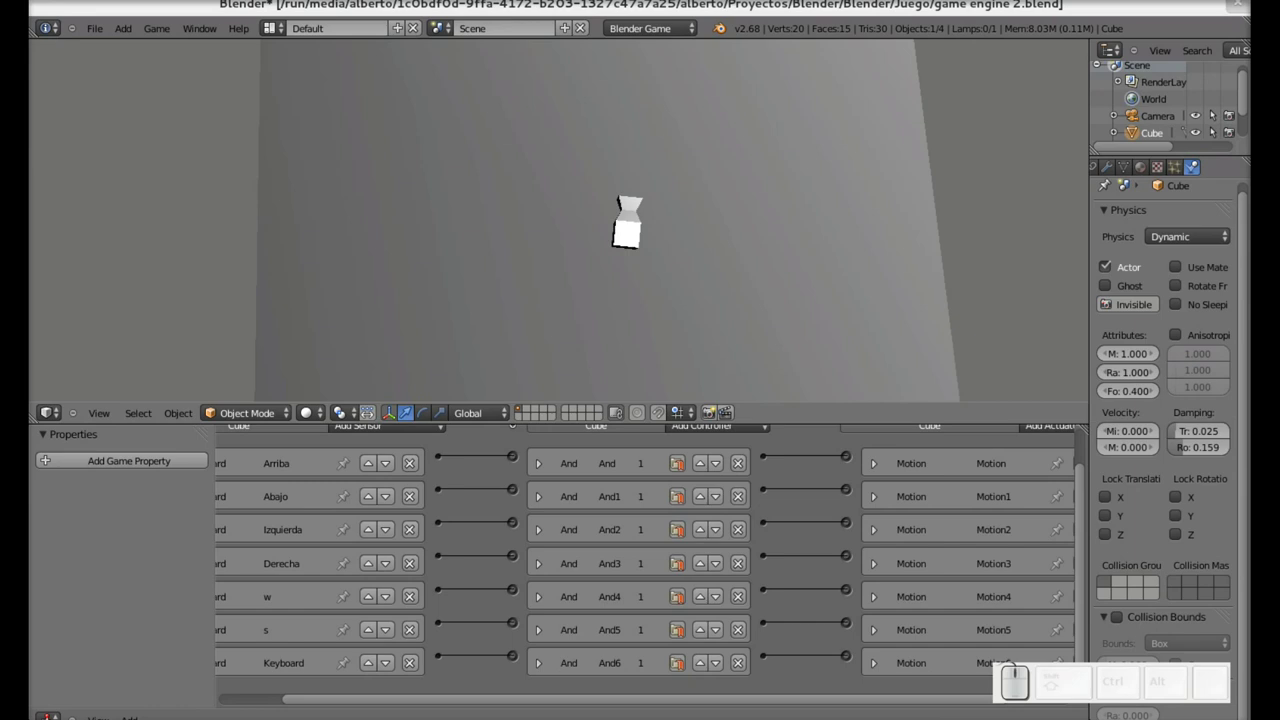
key("w")
key("Up")
key("Down")
key("Up")
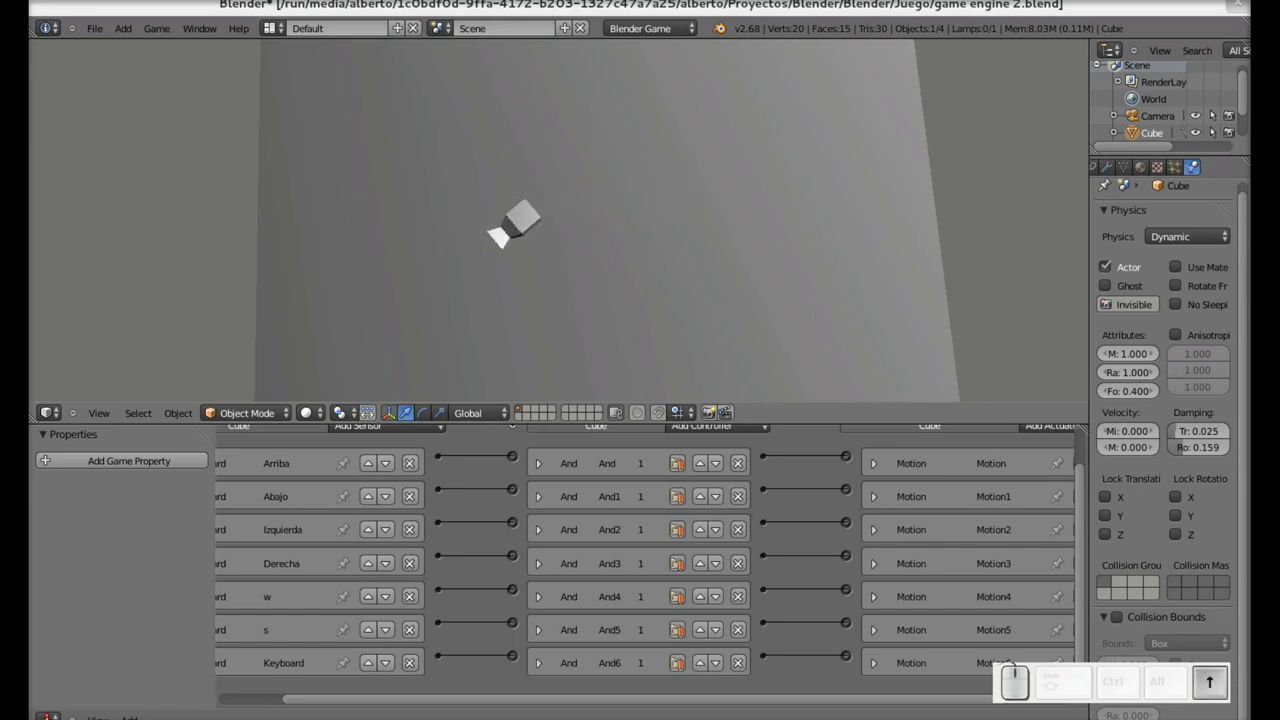
key("Down")
key("Up")
key("Down")
key("Up")
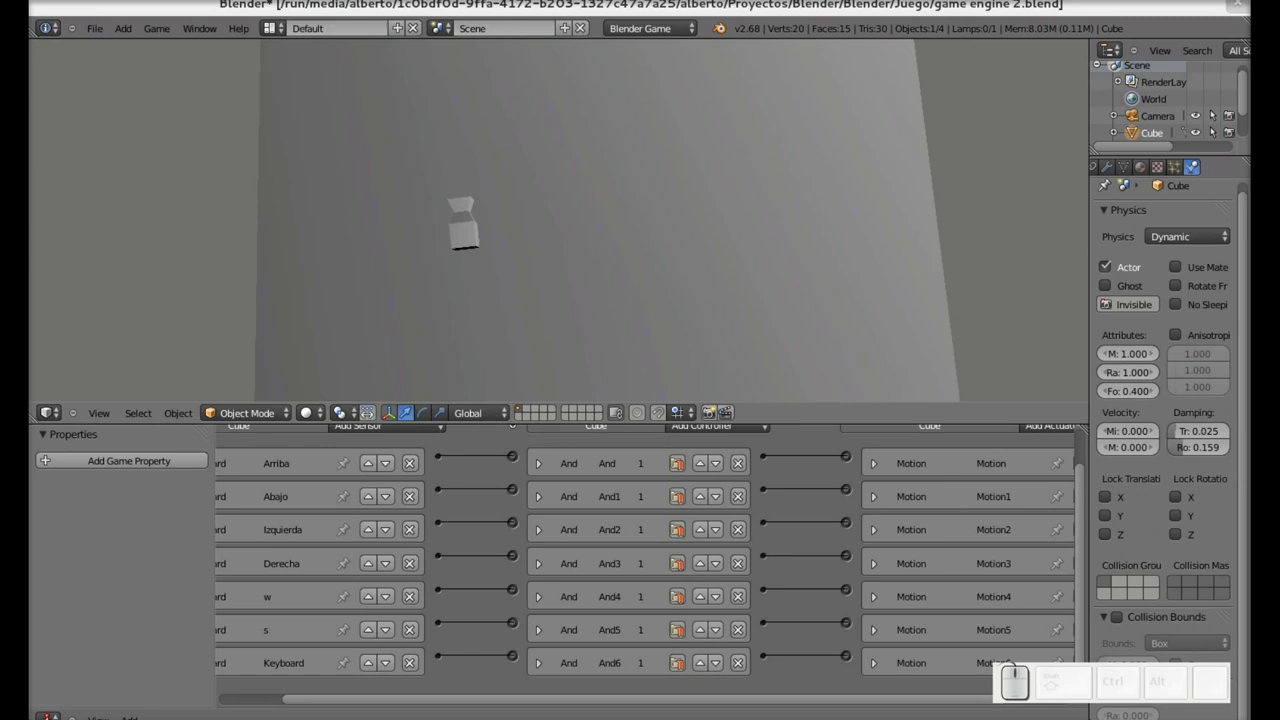
key("Escape")
- Expand the seventh keyboard sensor, showing no key assigned yet
left_click_drag(634, 701, 873, 611)
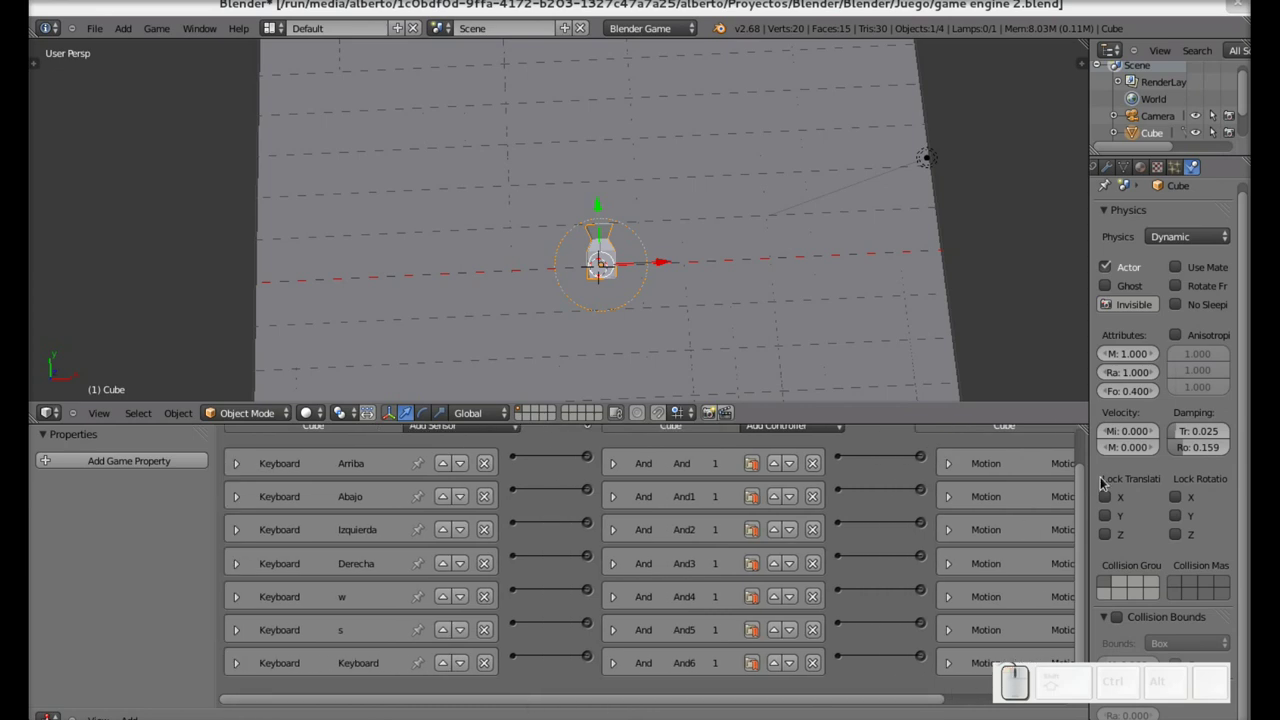
left_click_drag(1086, 480, 579, 514)
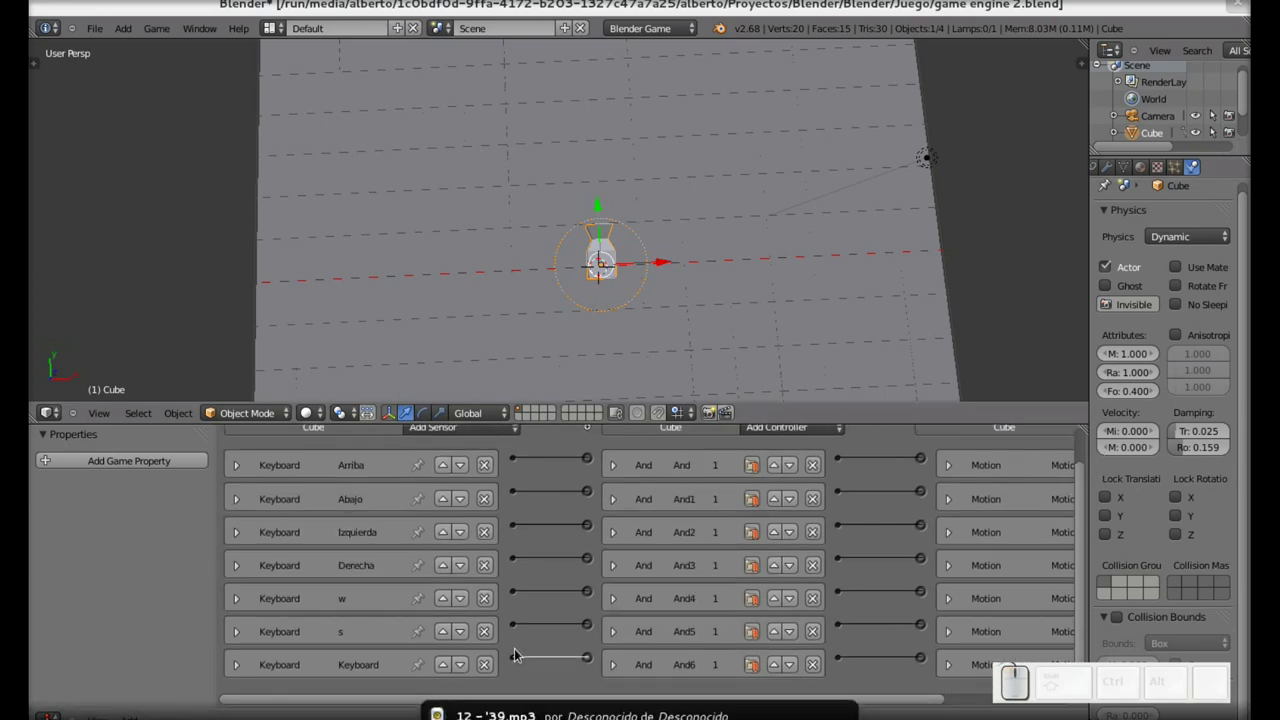
left_click(239, 675)
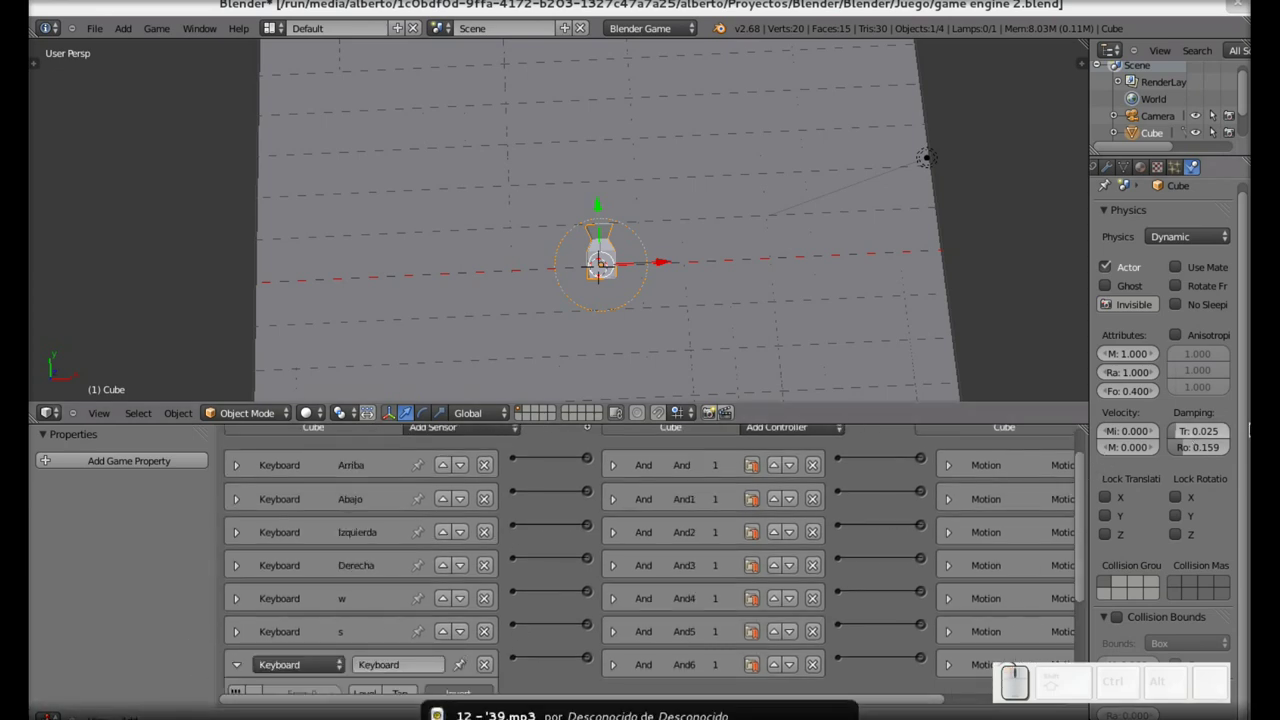
left_click_drag(1087, 474, 697, 559)
- Expand the And6 controller and the jump Motion6 servo actuator for review
left_click(626, 525)
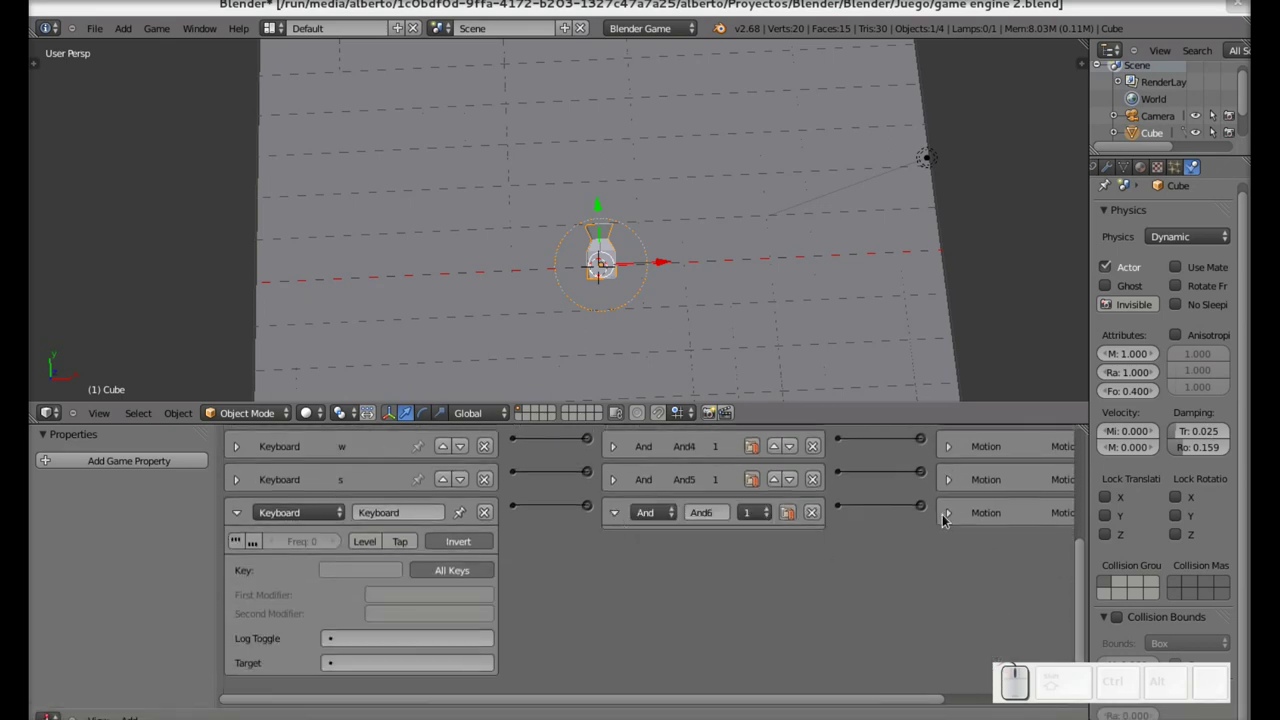
left_click(954, 517)
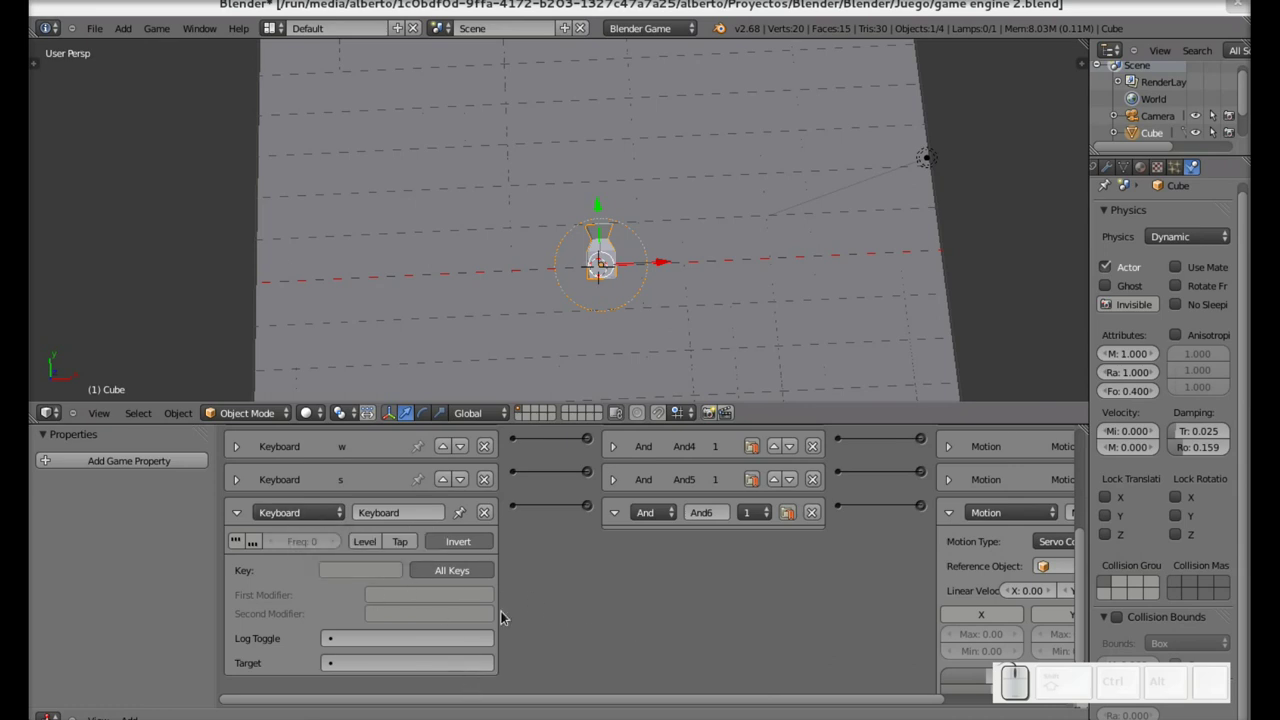
left_click(1091, 526)
left_click_drag(1090, 520, 530, 639)
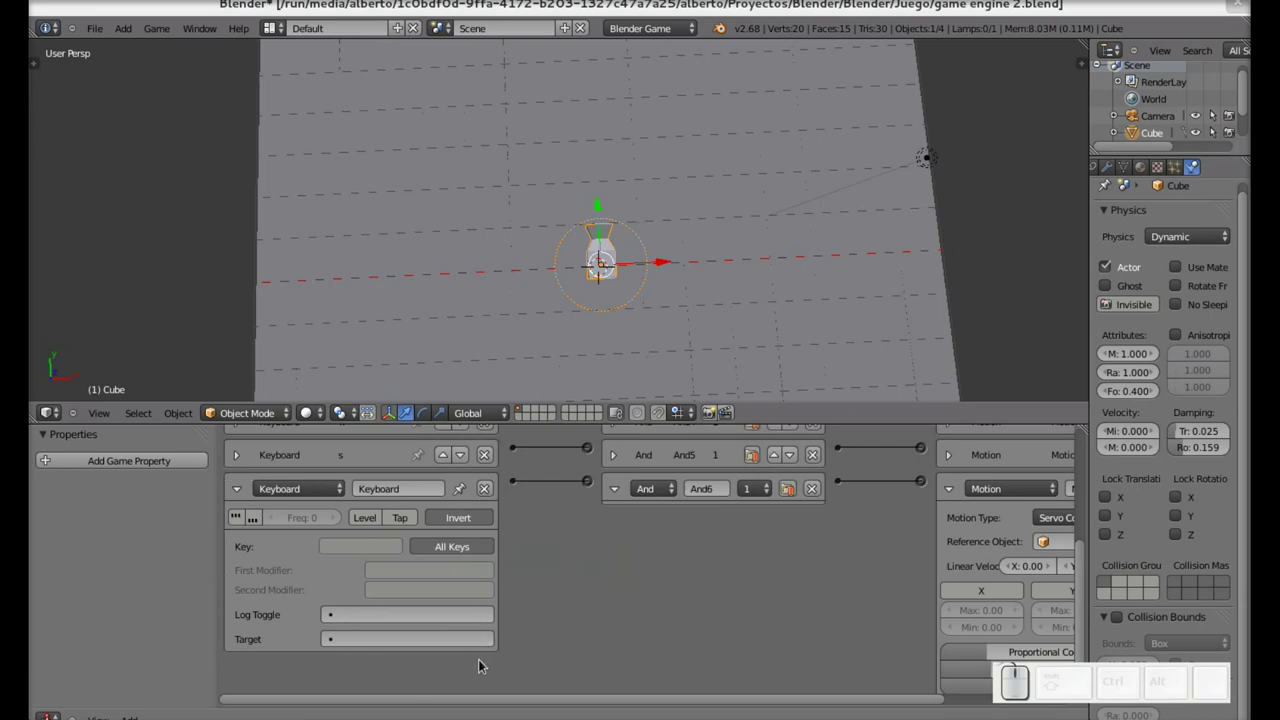
- Review Motion6's servo settings, then collapse And6, Motion6 and the seventh keyboard sensor
left_click_drag(579, 706, 1064, 596)
left_click_drag(1090, 565, 1078, 601)
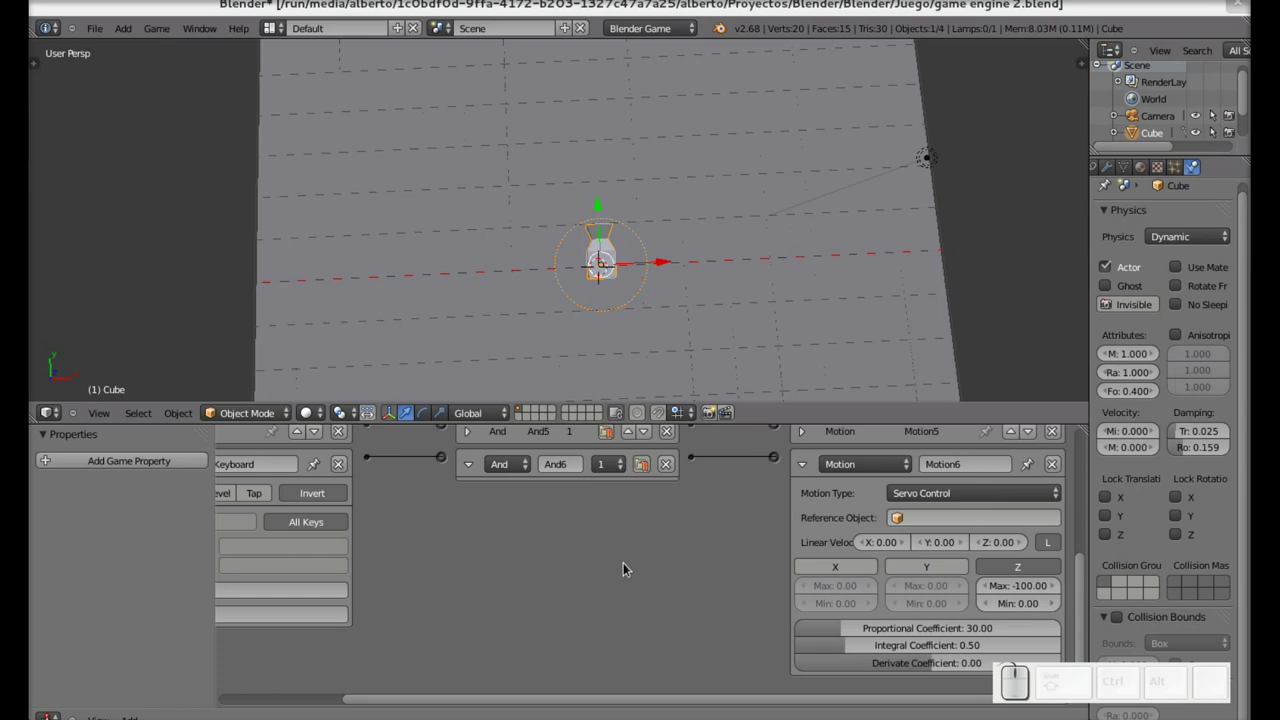
left_click(476, 470)
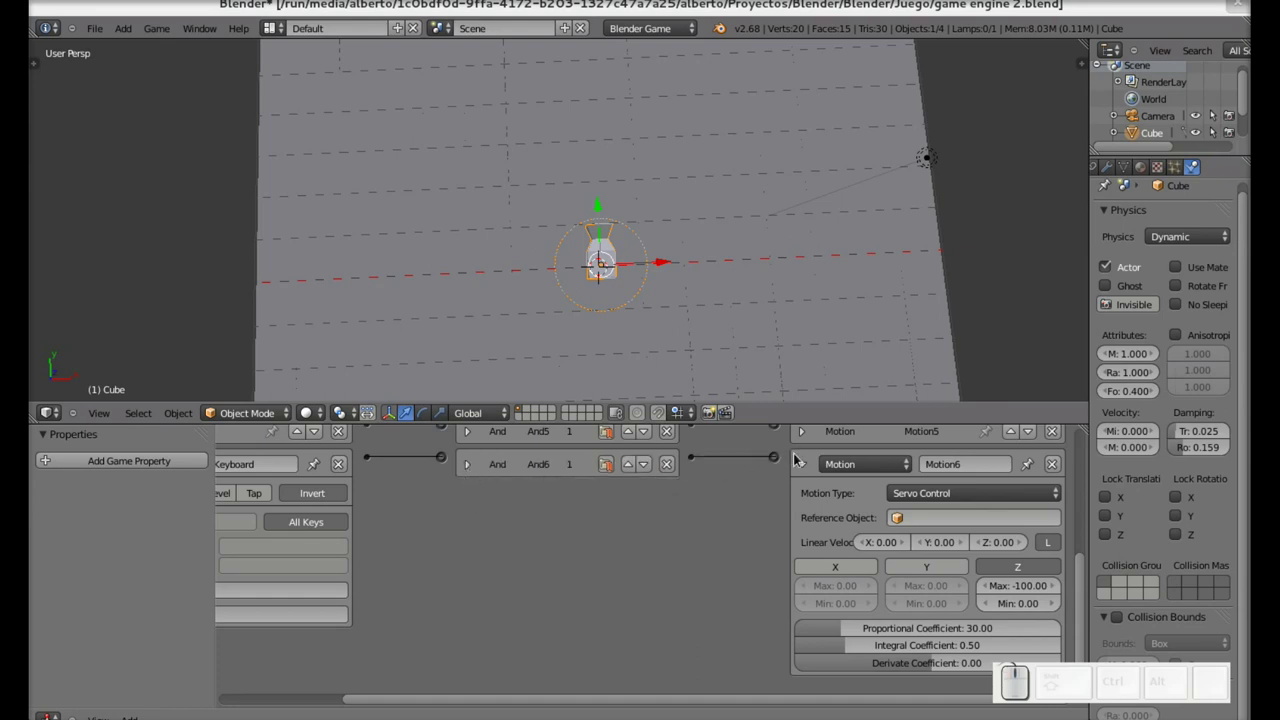
left_click(812, 472)
left_click(806, 708)
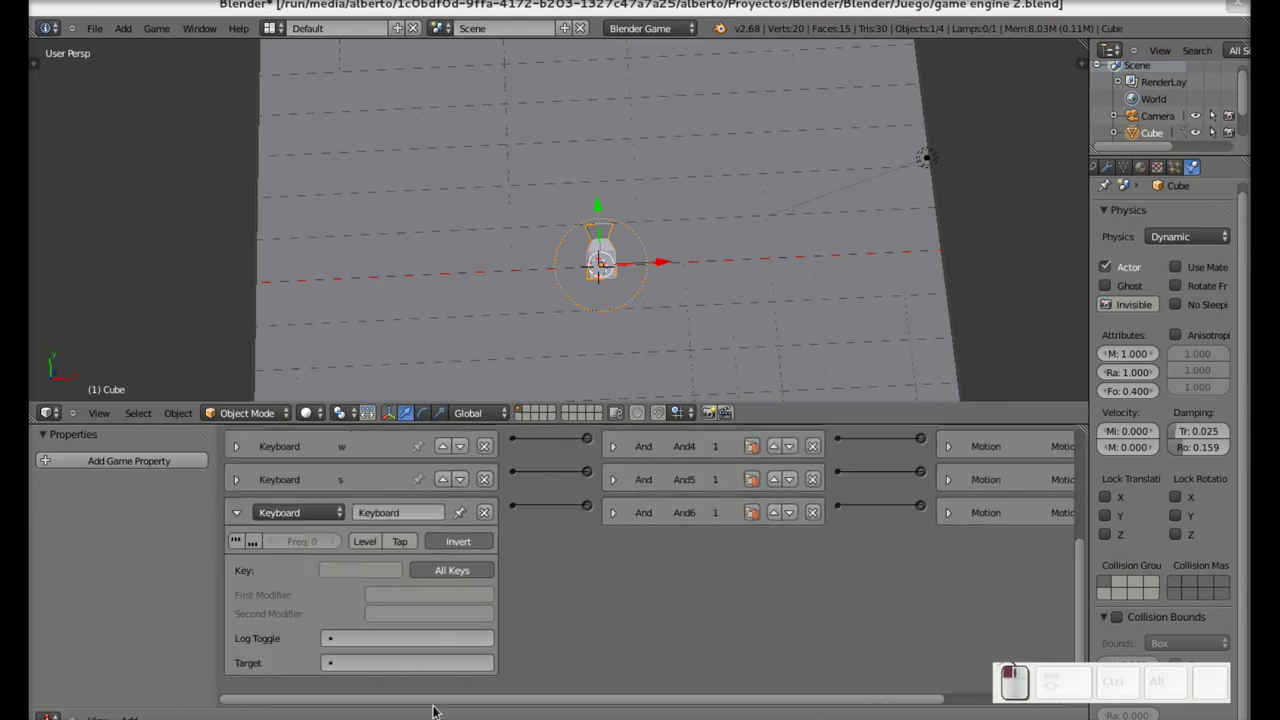
left_click(238, 516)
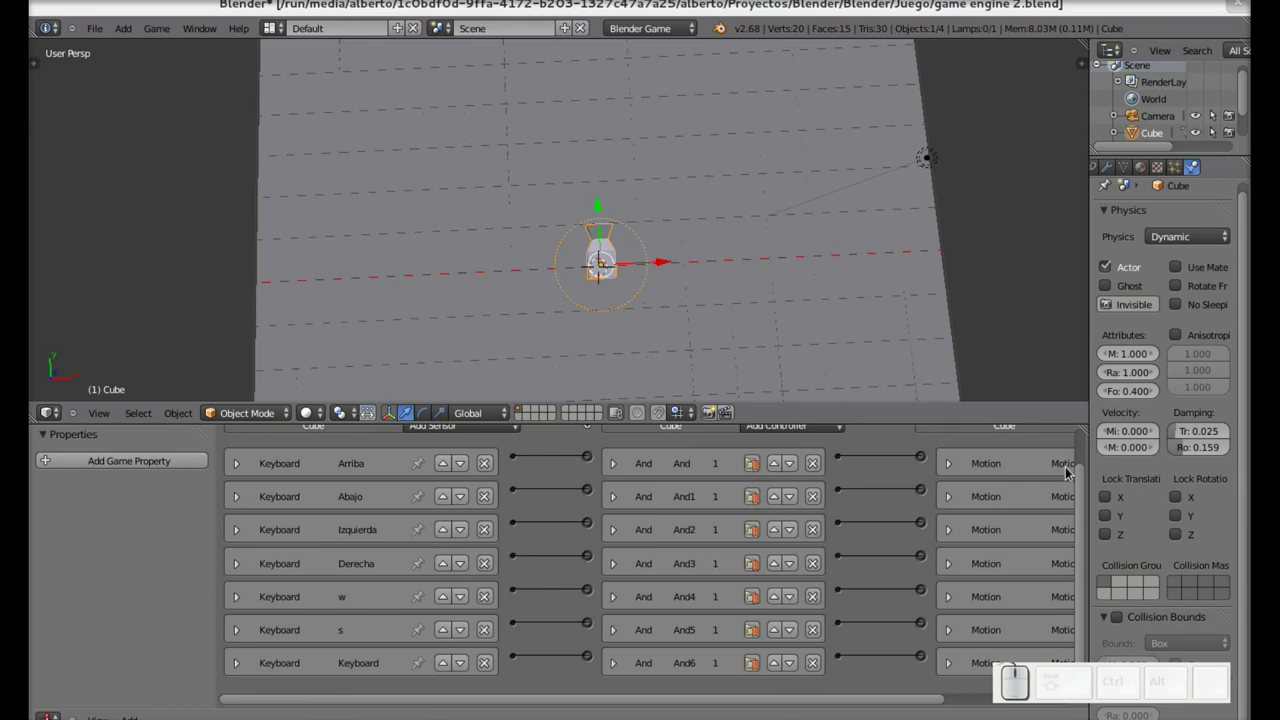
left_click_drag(1083, 487, 1068, 524)
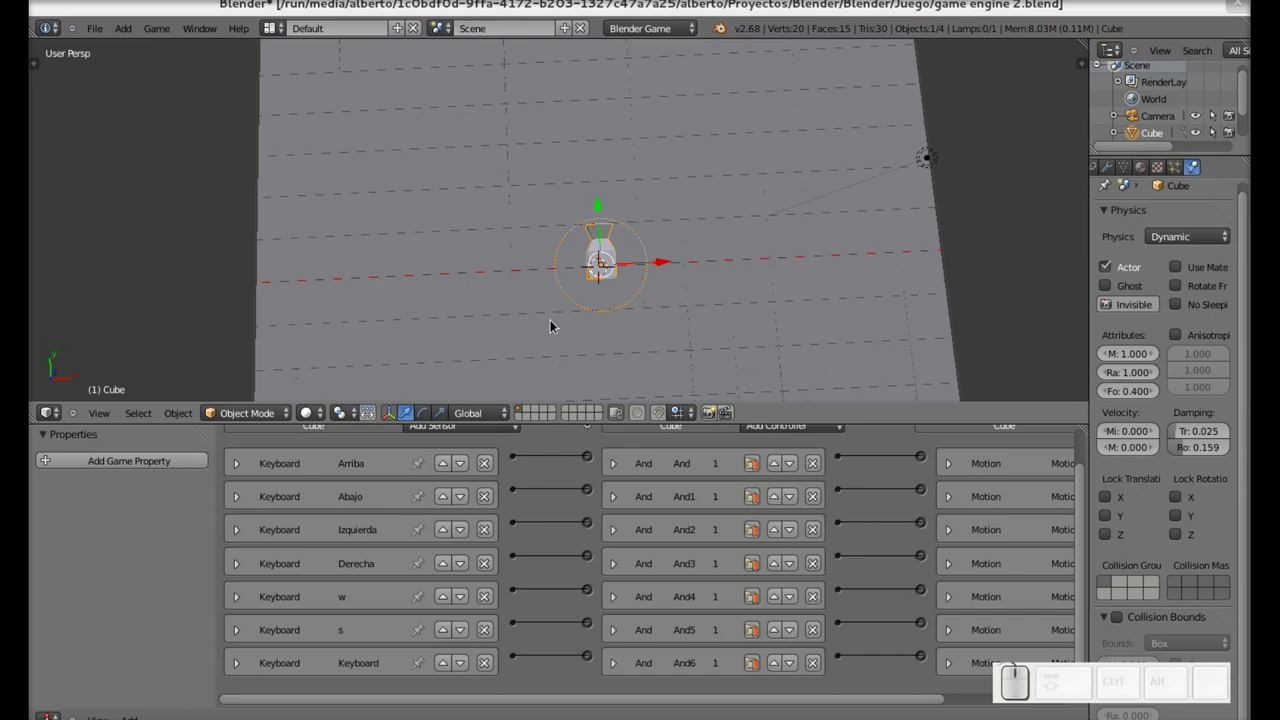
right_click(759, 257)
scroll("down", 3)
scroll("up", 3)
scroll("down", 3)
scroll("up", 3)
scroll("up", 3)
scroll("up", 3)
scroll("down", 3)
scroll("down", 3)
scroll("down", 3)
scroll("up", 3)
scroll("up", 3)
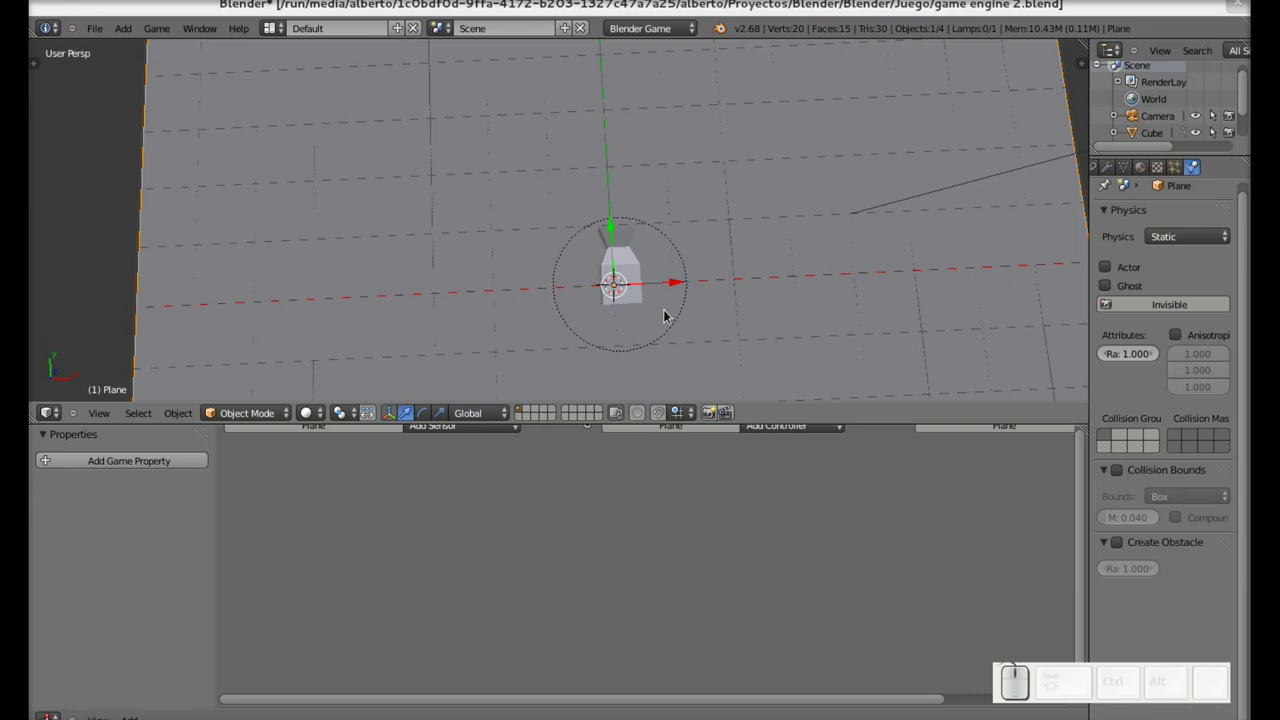
left_click_drag(1089, 500, 1095, 464)
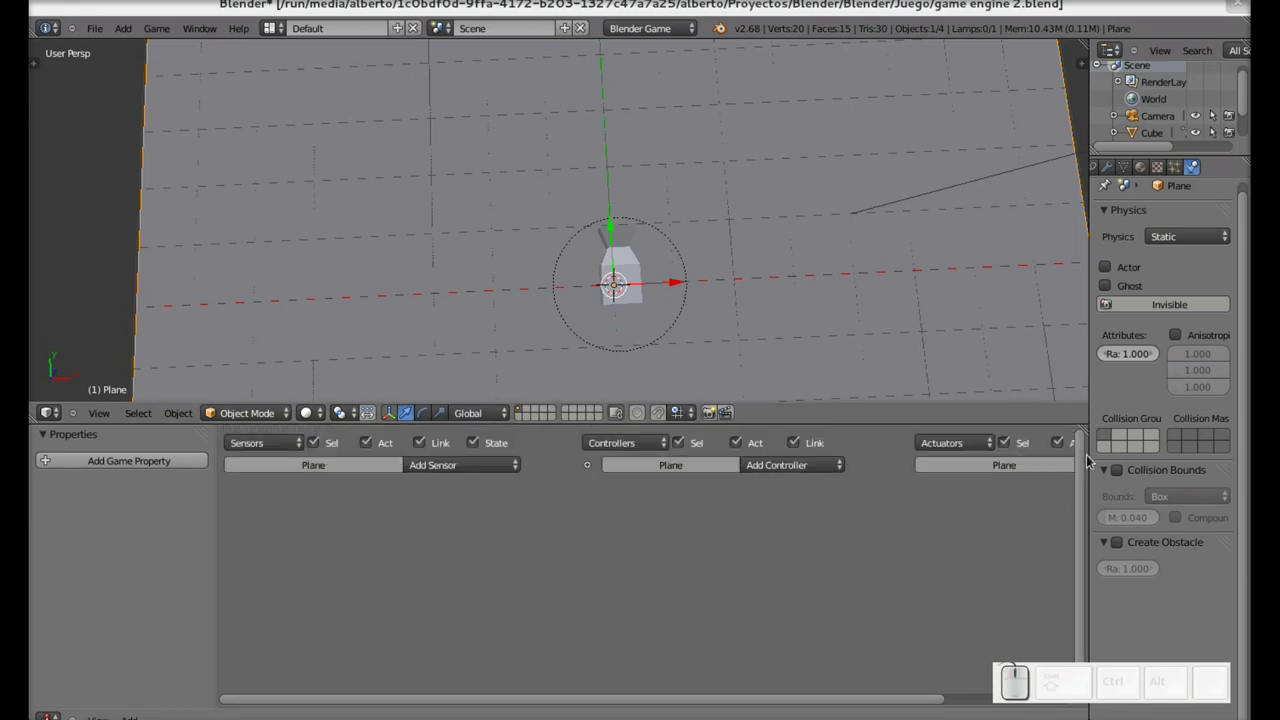
right_click(645, 274)
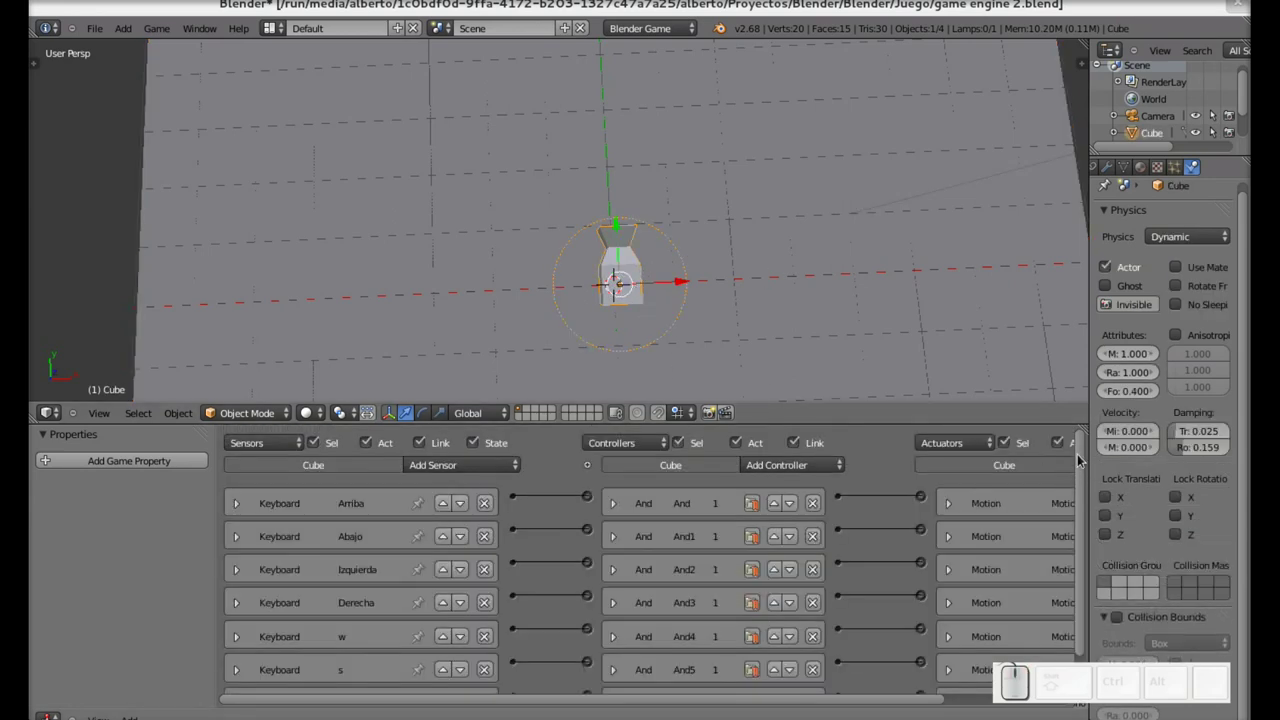
left_click_drag(1088, 464, 1084, 597)
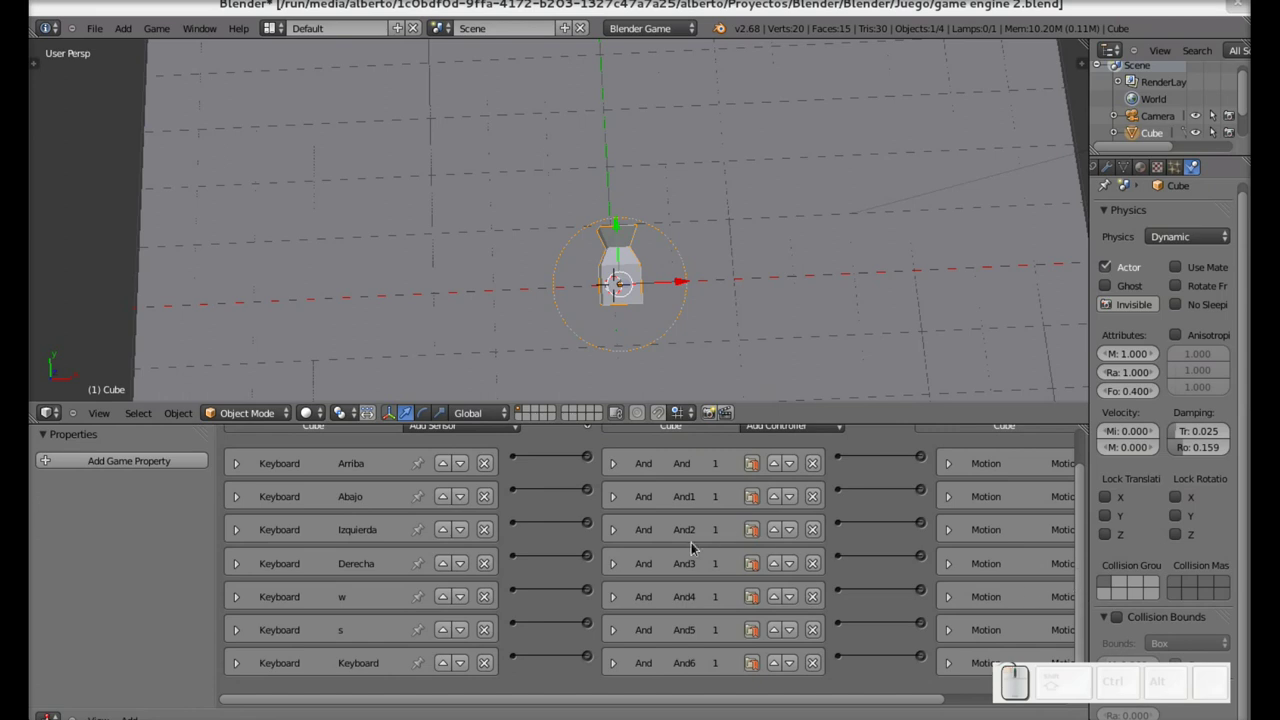